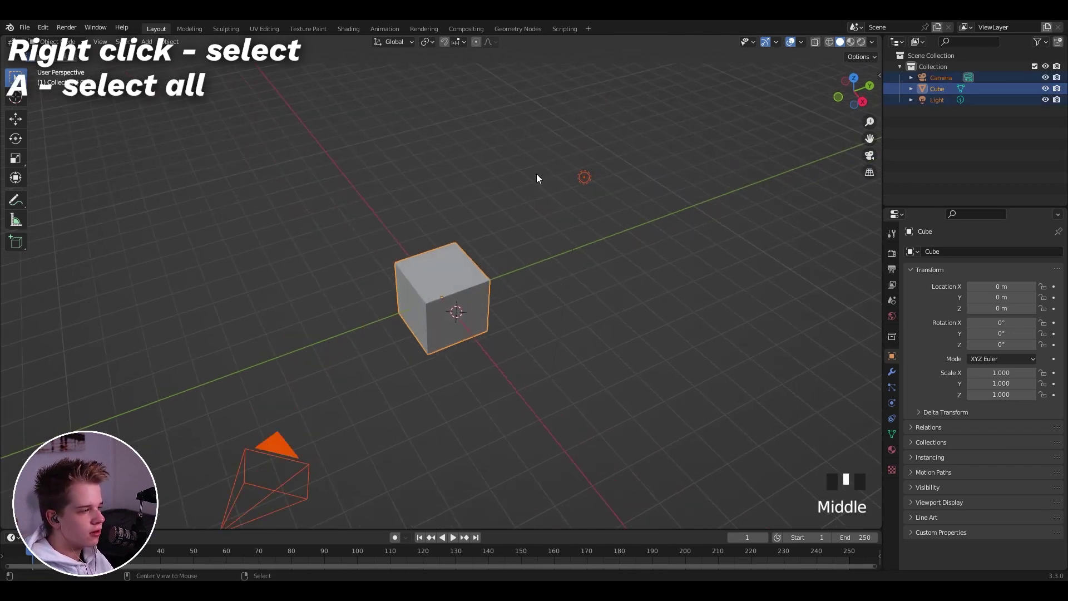
Step: Select all scene objects together, pick one, then deselect everything
{"action": "key", "text": "alt+a"}
{"action": "scroll", "scroll_direction": "down", "scroll_amount": 3}
{"action": "scroll", "scroll_direction": "up", "scroll_amount": 3}
{"action": "right_click", "coordinate": [470, 281]}
{"action": "key", "text": "alt+a"}
Step: Select the light and cube individually in turn, ending with the camera selected
{"action": "right_click", "coordinate": [361, 298]}
{"action": "right_click", "coordinate": [552, 160]}
{"action": "right_click", "coordinate": [497, 296]}
{"action": "right_click", "coordinate": [478, 294]}
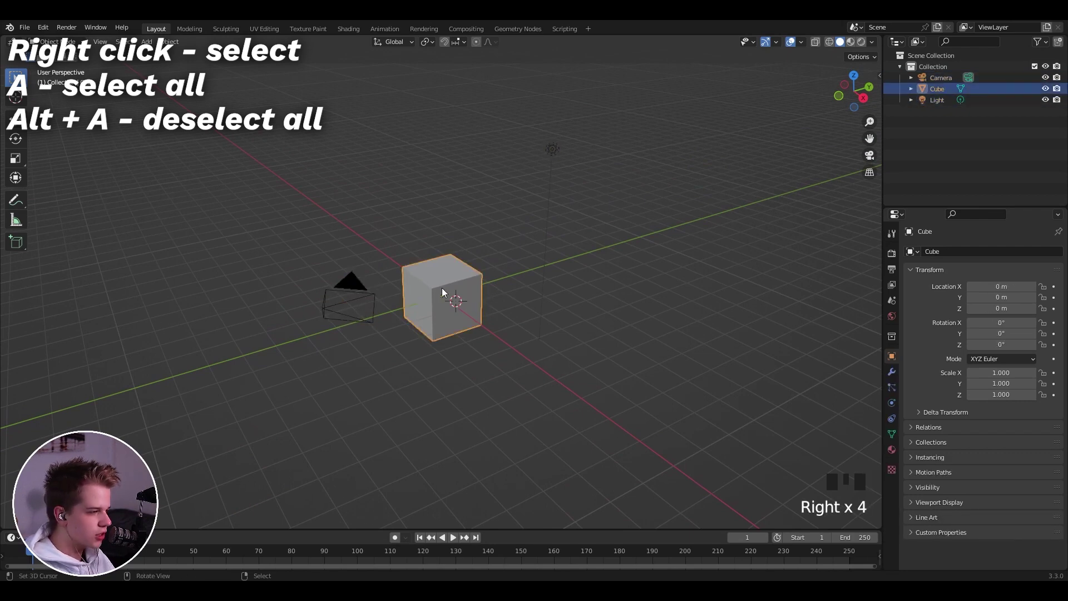
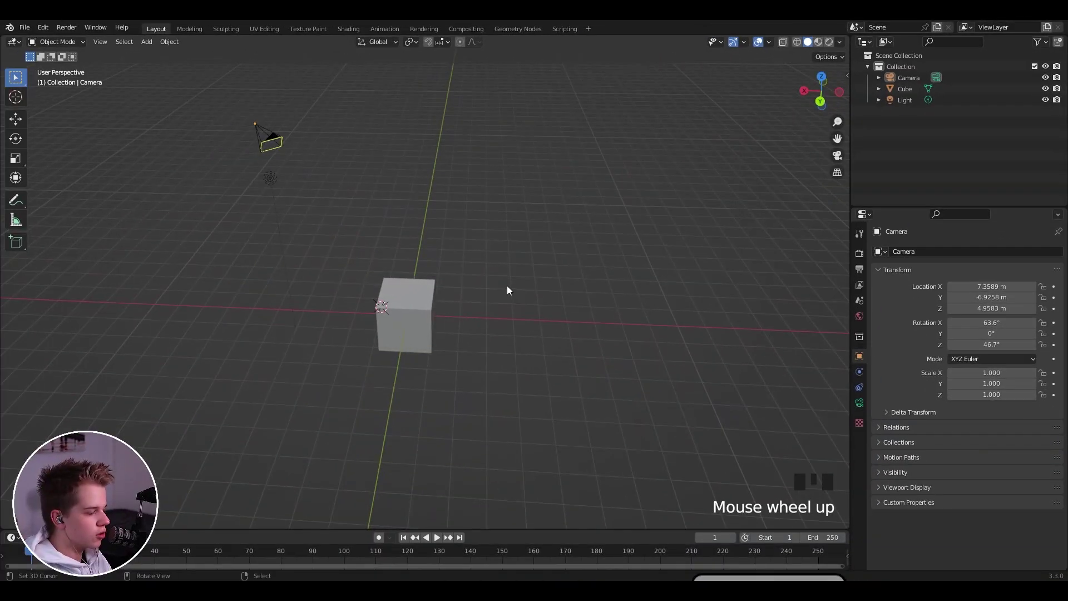
Step: Orbit and zoom around the scene, then switch to Top orthographic view via the gizmo's Z axis
{"action": "left_click_drag", "start_coordinate": [622, 263], "coordinate": [708, 284]}
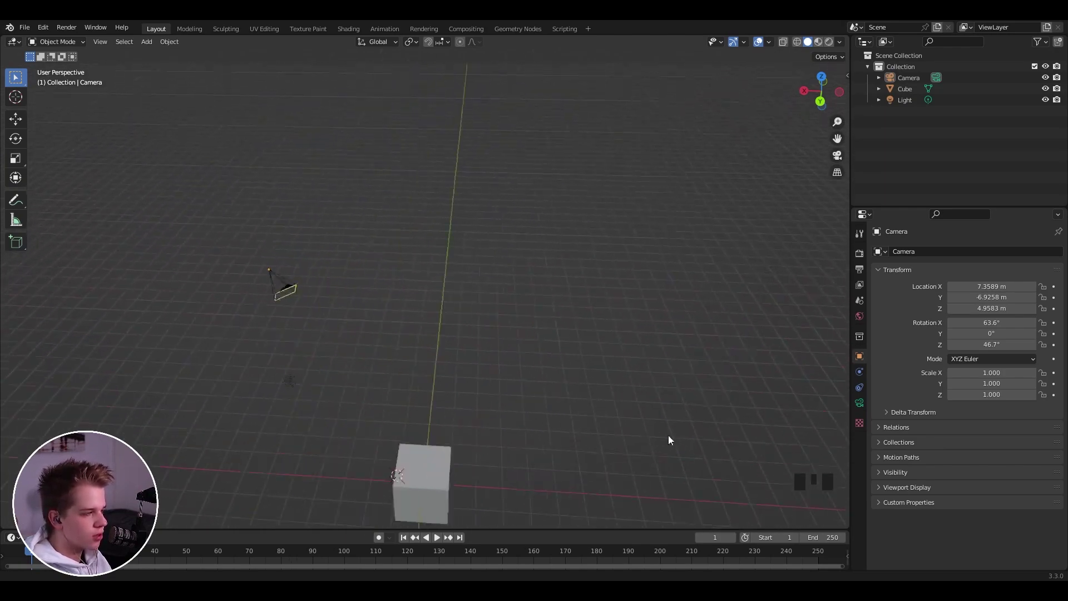
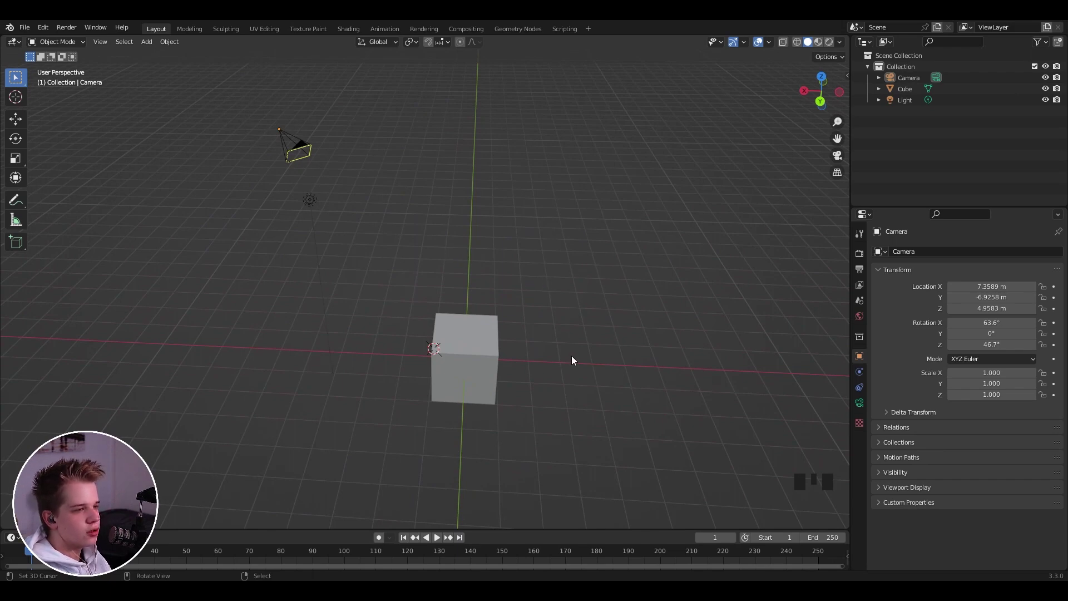
{"action": "scroll", "scroll_direction": "down", "scroll_amount": 3}
{"action": "scroll", "scroll_direction": "up", "scroll_amount": 3}
{"action": "scroll", "scroll_direction": "down", "scroll_amount": 3}
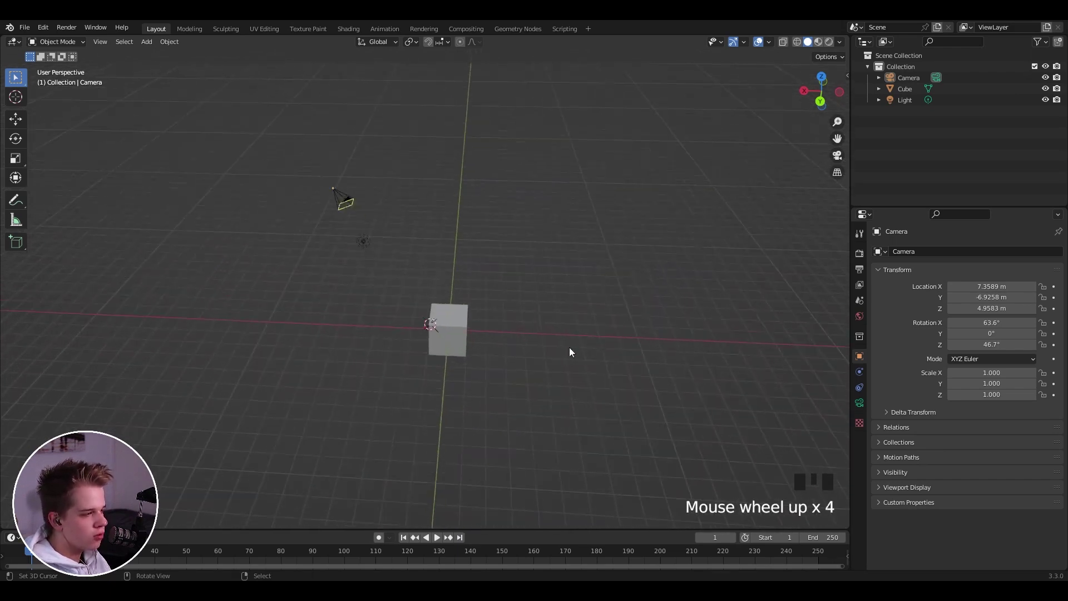
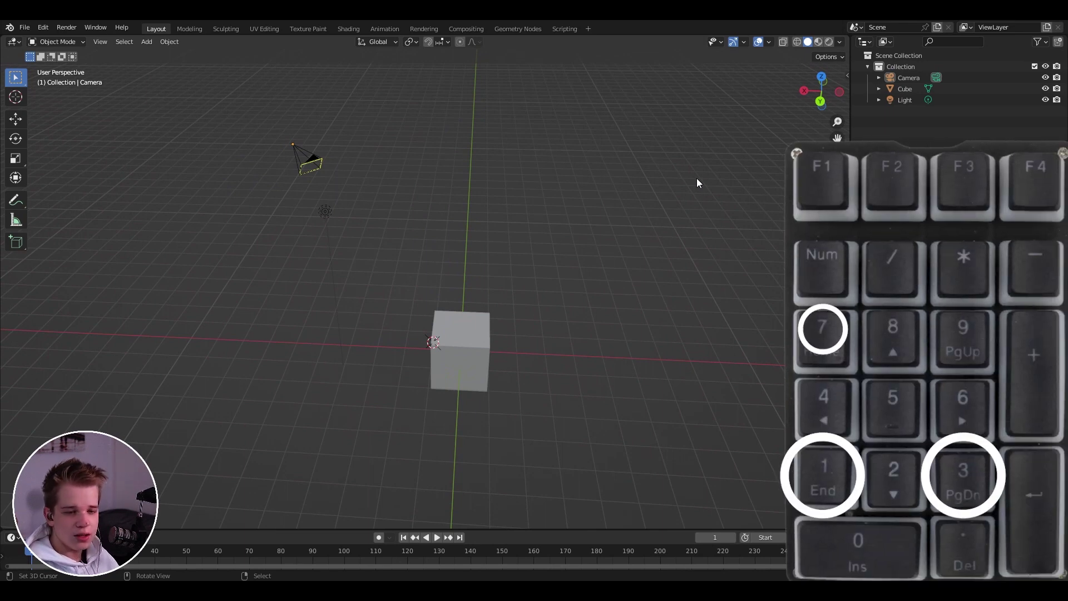
{"action": "left_click", "coordinate": [822, 125]}
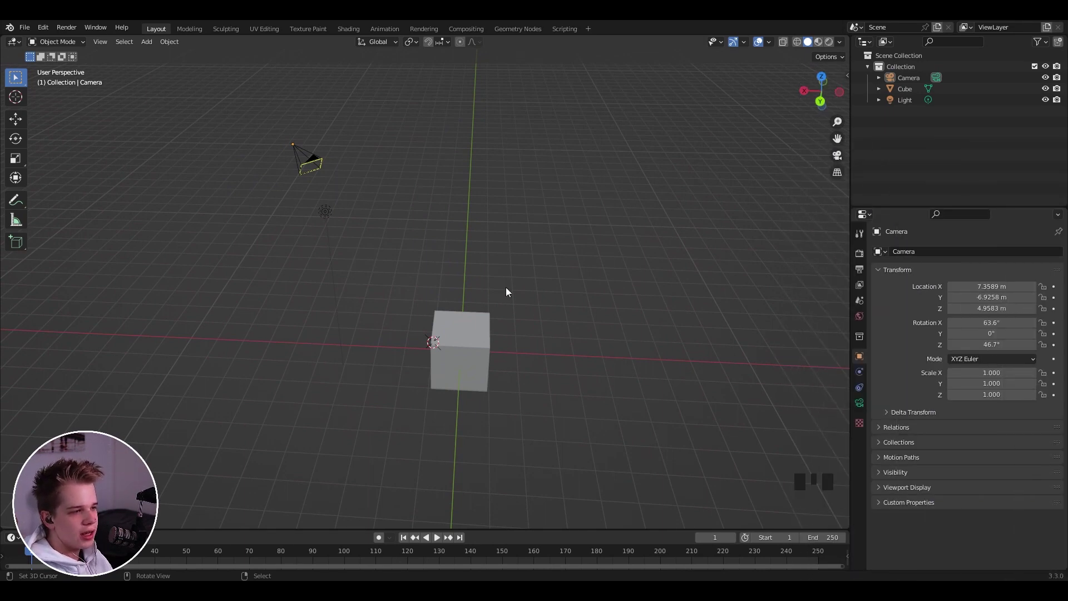
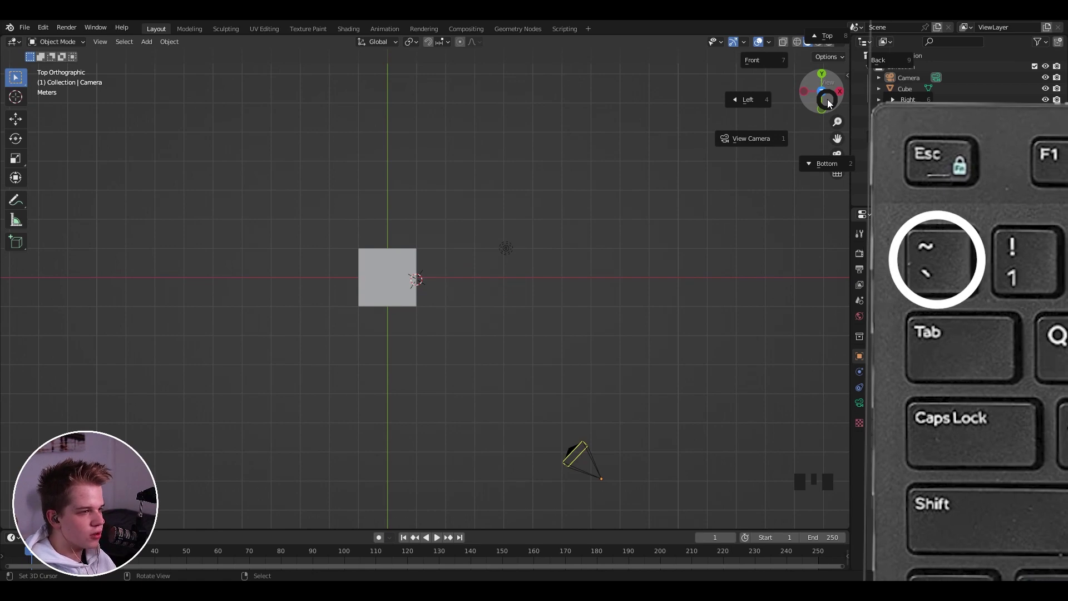
Step: Use the View pie menu to pick a preset view direction on the way back to perspective
{"action": "key", "text": "`"}
{"action": "key", "text": "`"}
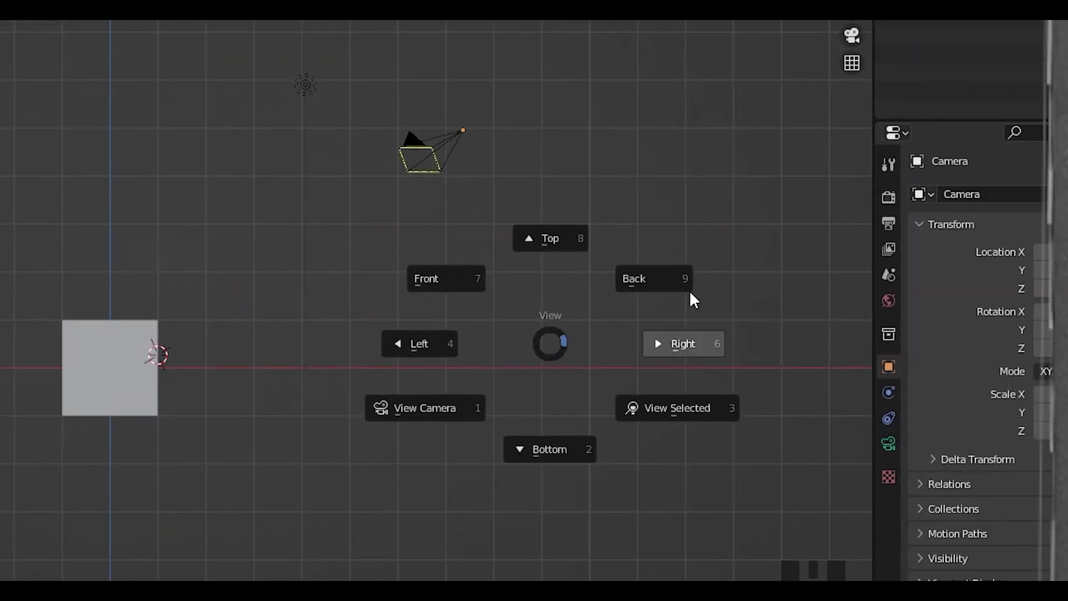
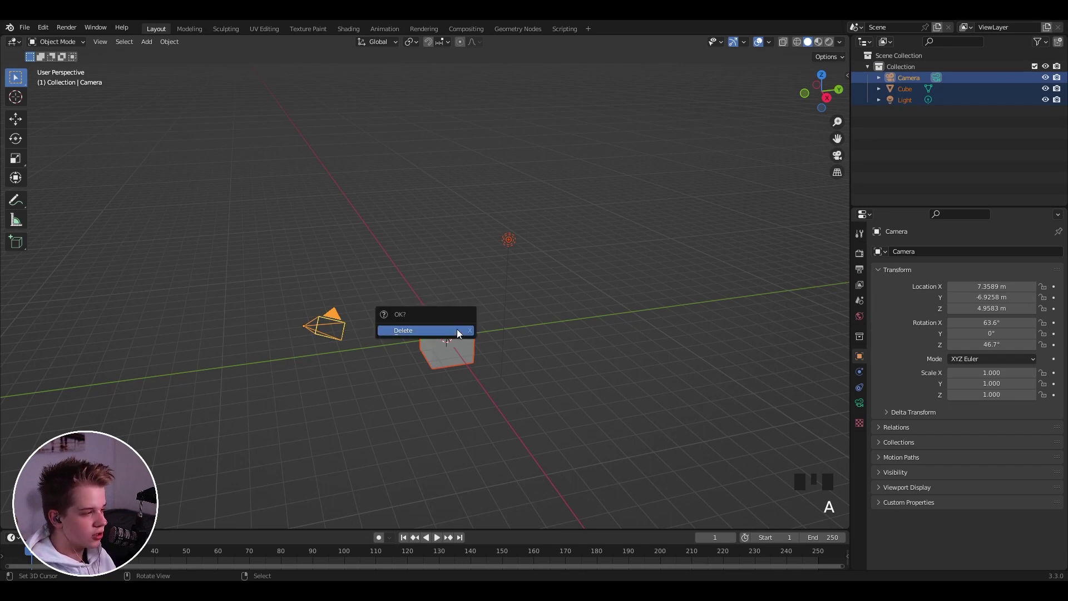
Step: Delete the cube, camera and light and add a UV sphere at the world origin
{"action": "key", "text": "x"}
{"action": "left_click_drag", "start_coordinate": [515, 361], "coordinate": [530, 392]}
{"action": "scroll", "scroll_direction": "up", "scroll_amount": 3}
{"action": "middle_click", "coordinate": [443, 332]}
{"action": "scroll", "scroll_direction": "down", "scroll_amount": 3}
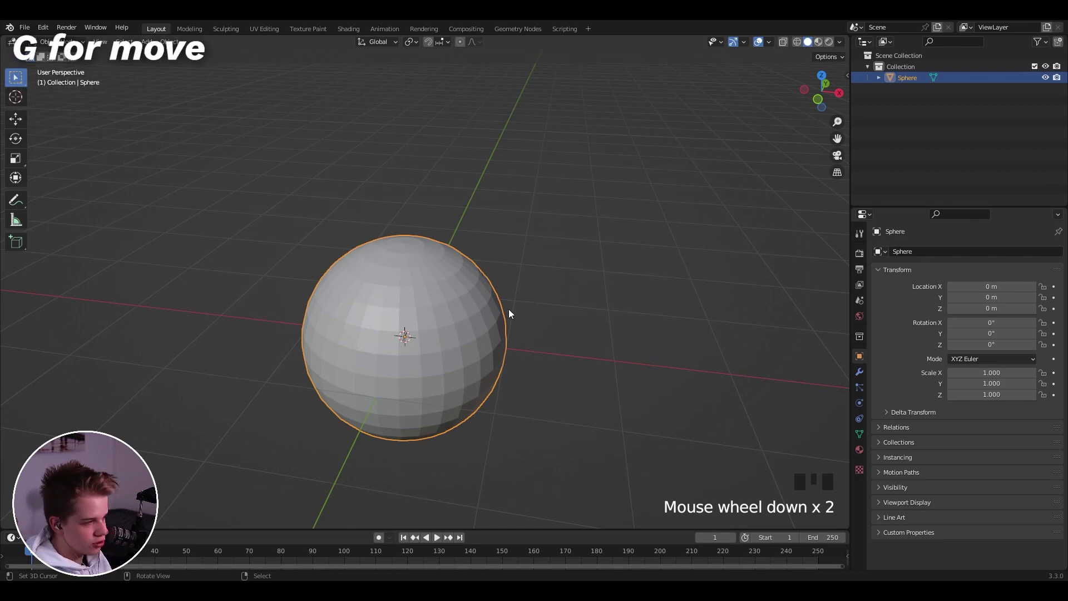
{"action": "key", "text": "g"}
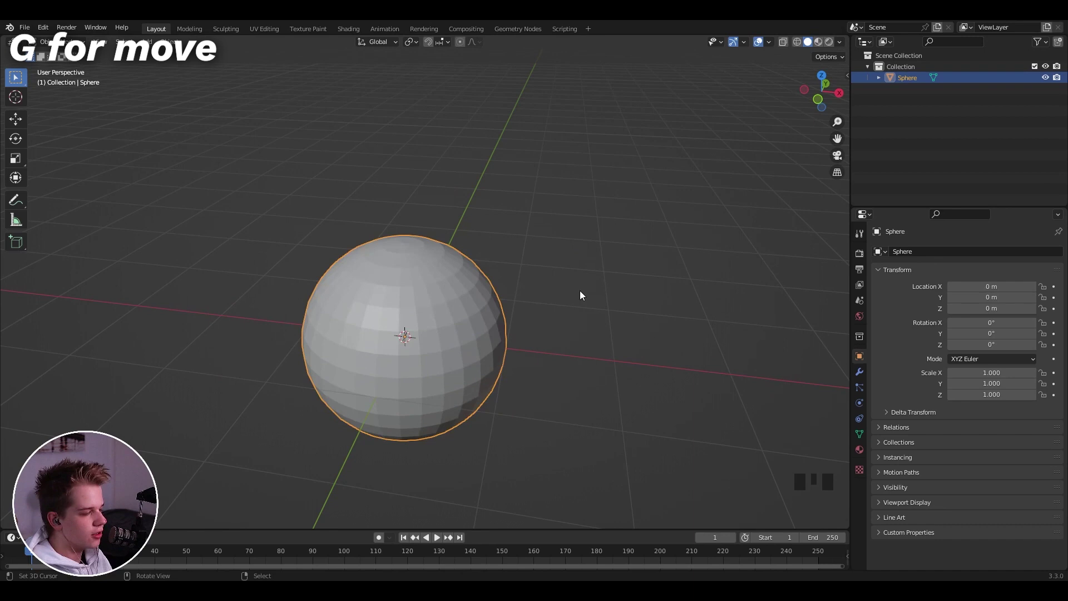
{"action": "key", "text": "s"}
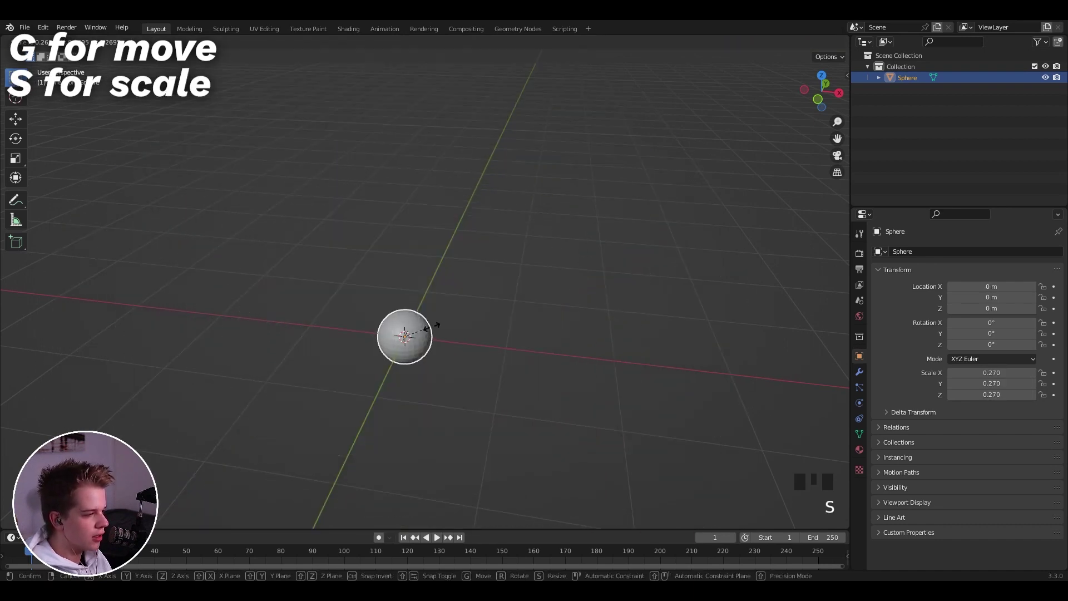
{"action": "key", "text": "r"}
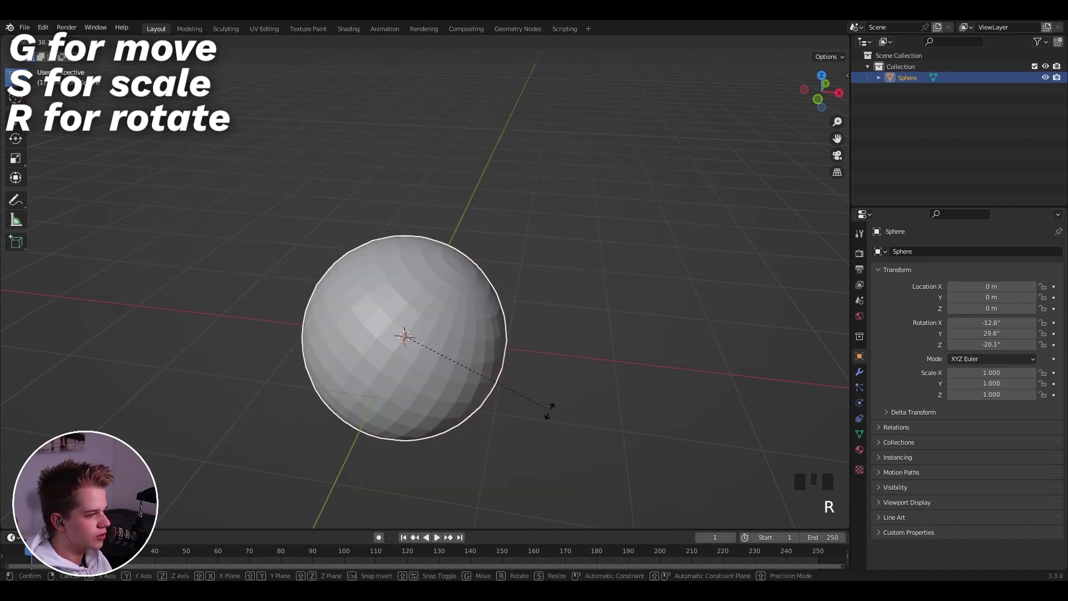
{"action": "scroll", "scroll_direction": "down", "scroll_amount": 3}
{"action": "scroll", "scroll_direction": "up", "scroll_amount": 3}
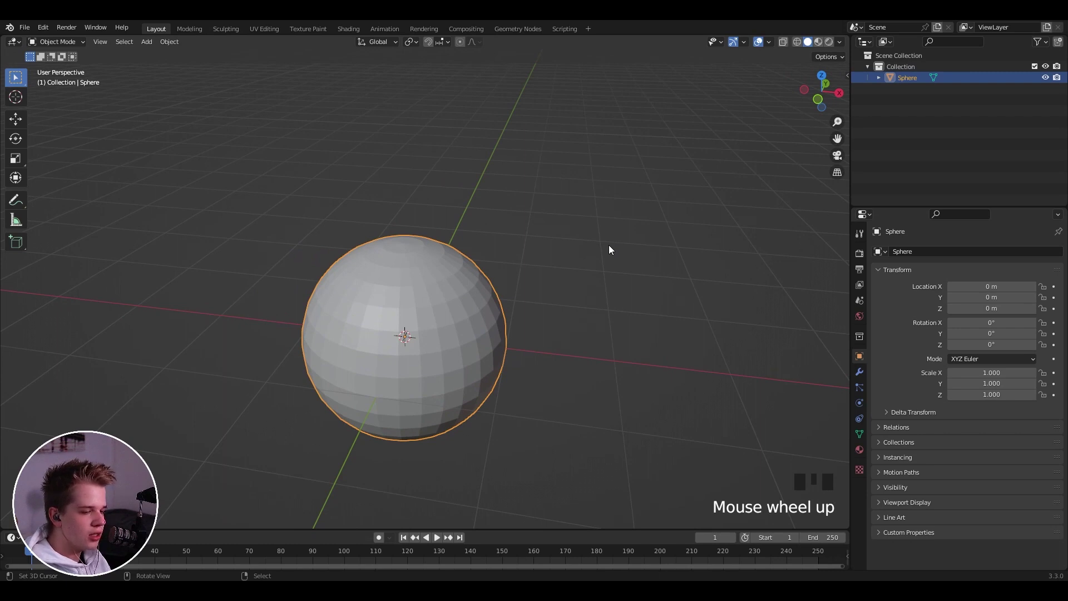
{"action": "key", "text": "g"}
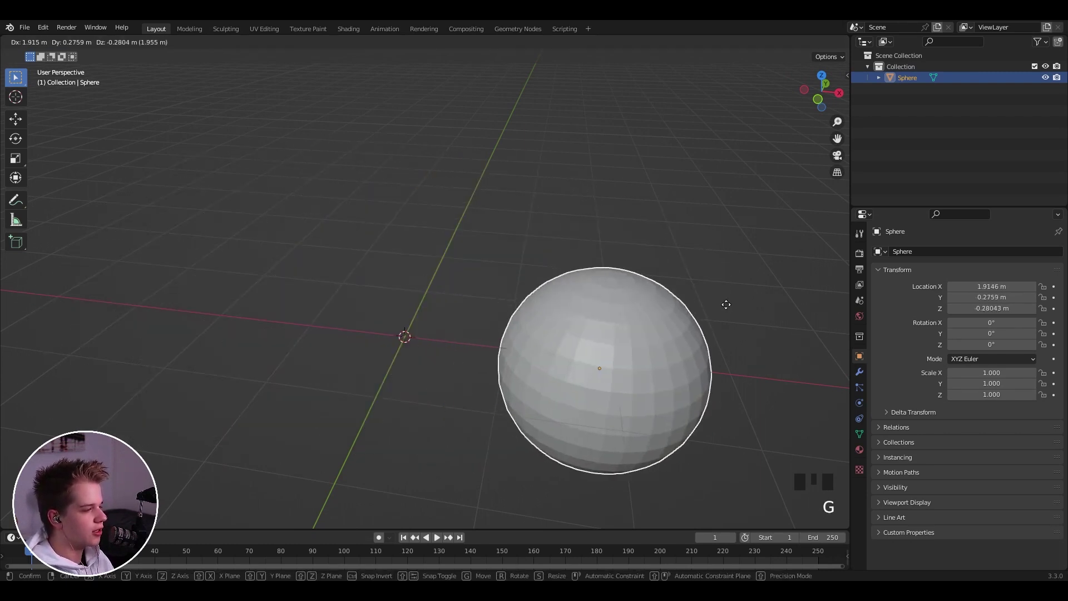
{"action": "scroll", "scroll_direction": "down", "scroll_amount": 3}
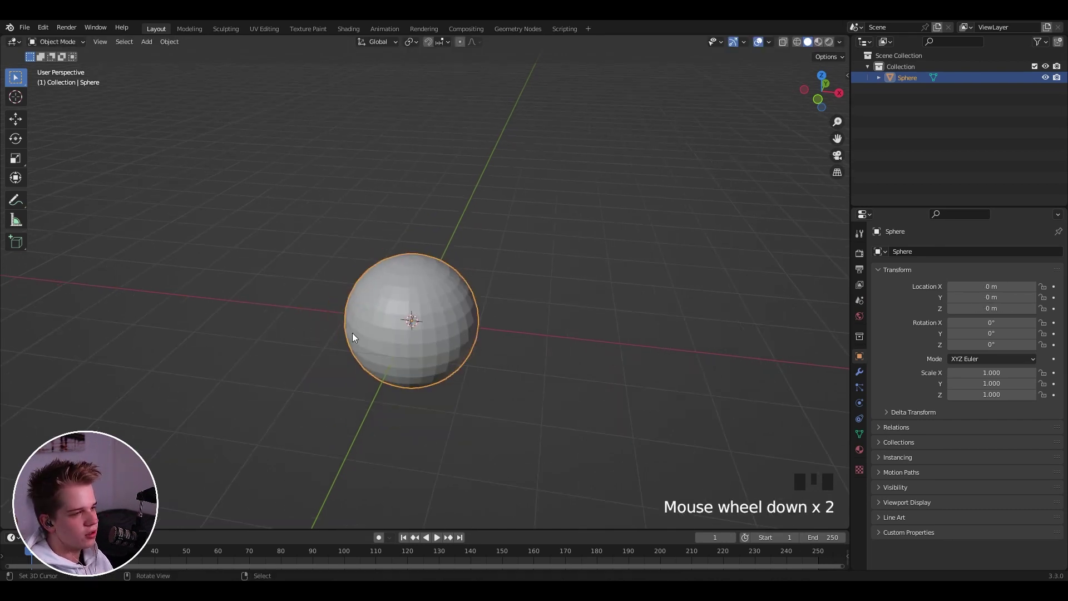
Step: Try an axis-locked scale on the sphere, then start moving it along the Z axis
{"action": "key", "text": "s"}
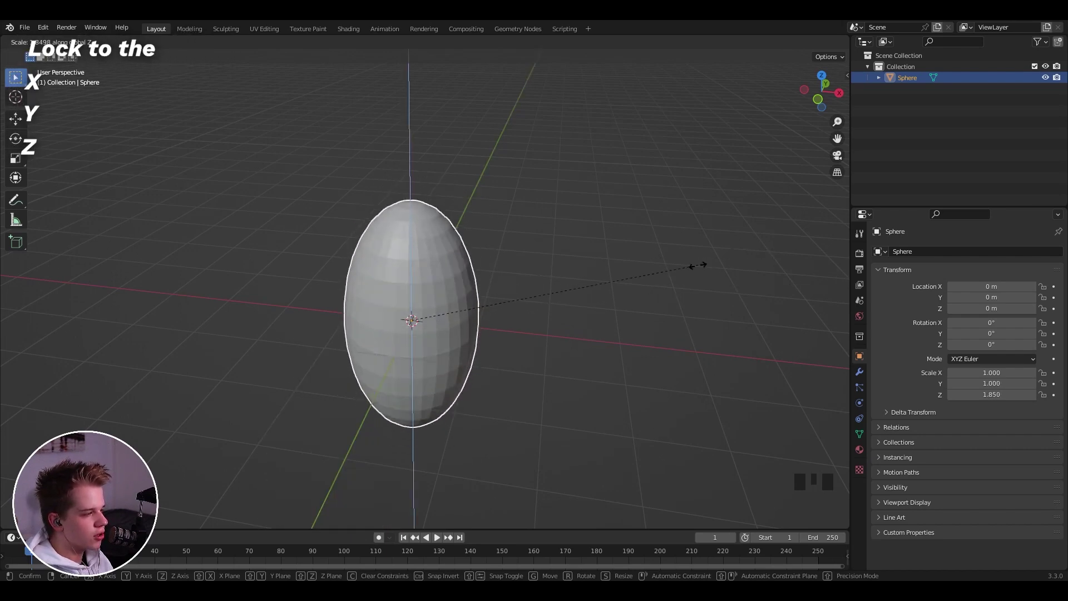
{"action": "scroll", "scroll_direction": "down", "scroll_amount": 3}
{"action": "scroll", "scroll_direction": "up", "scroll_amount": 3}
{"action": "key", "text": "g"}
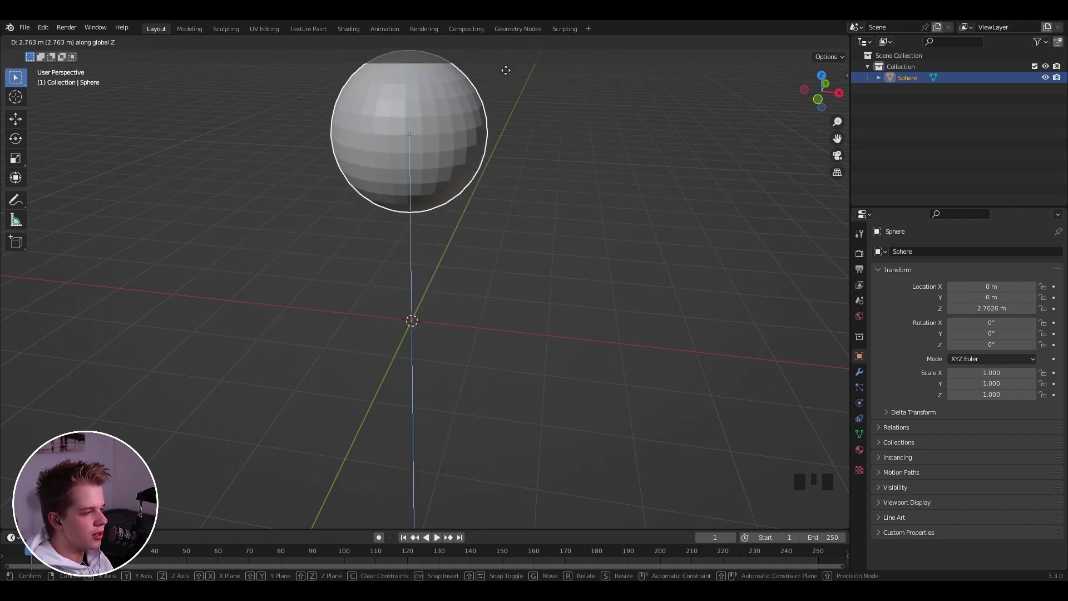
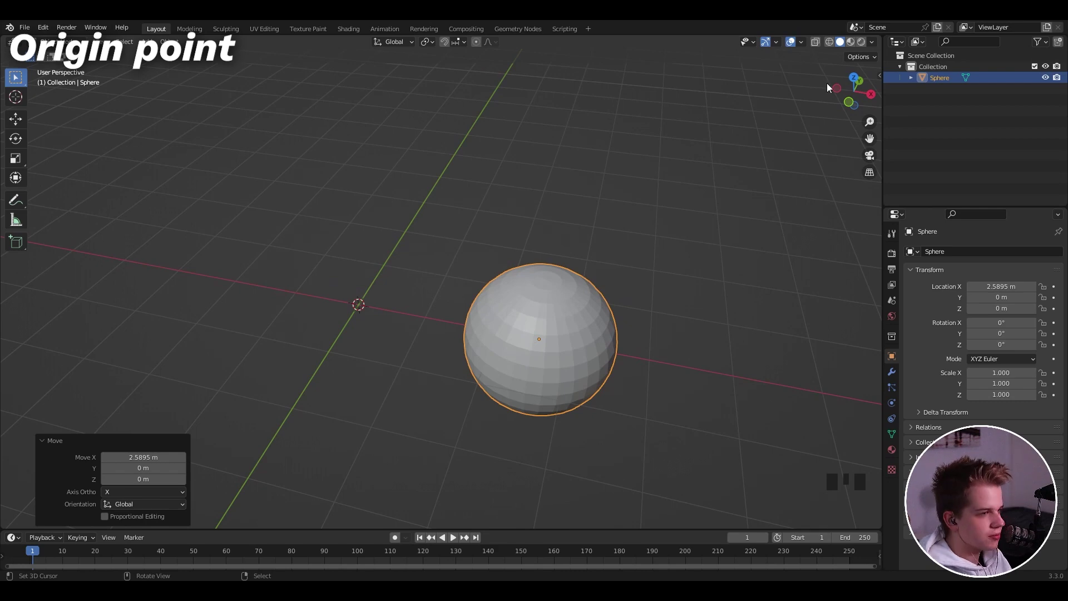
Step: Show the sphere's transform values in the sidebar and scale it up to about 1.69
{"action": "key", "text": "n"}
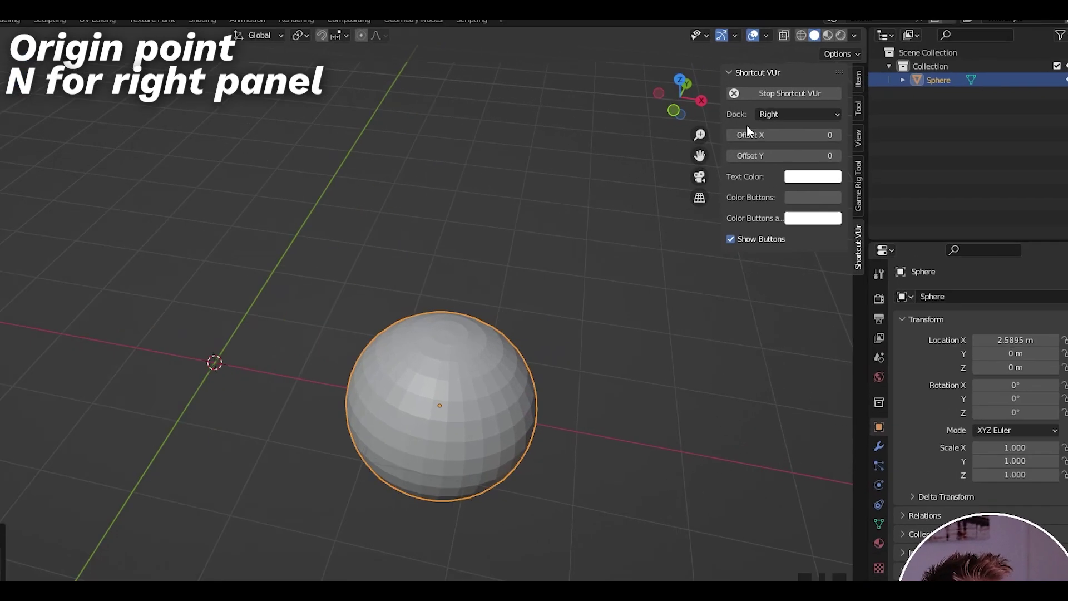
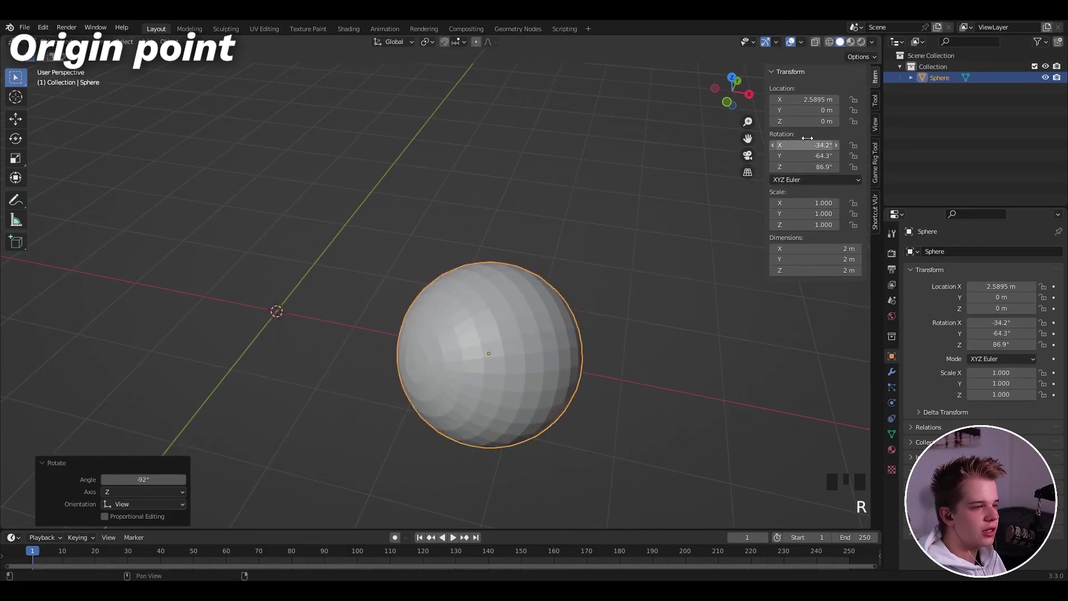
{"action": "key", "text": "s"}
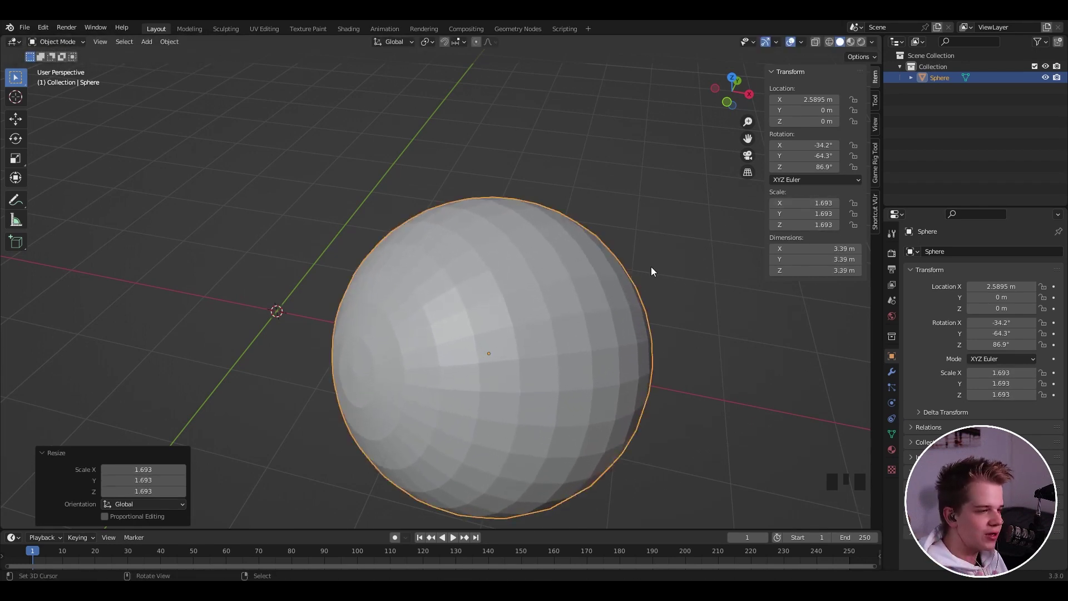
Step: Clear the sphere's rotation, scale and location back to defaults at the origin
{"action": "middle_click", "coordinate": [647, 269]}
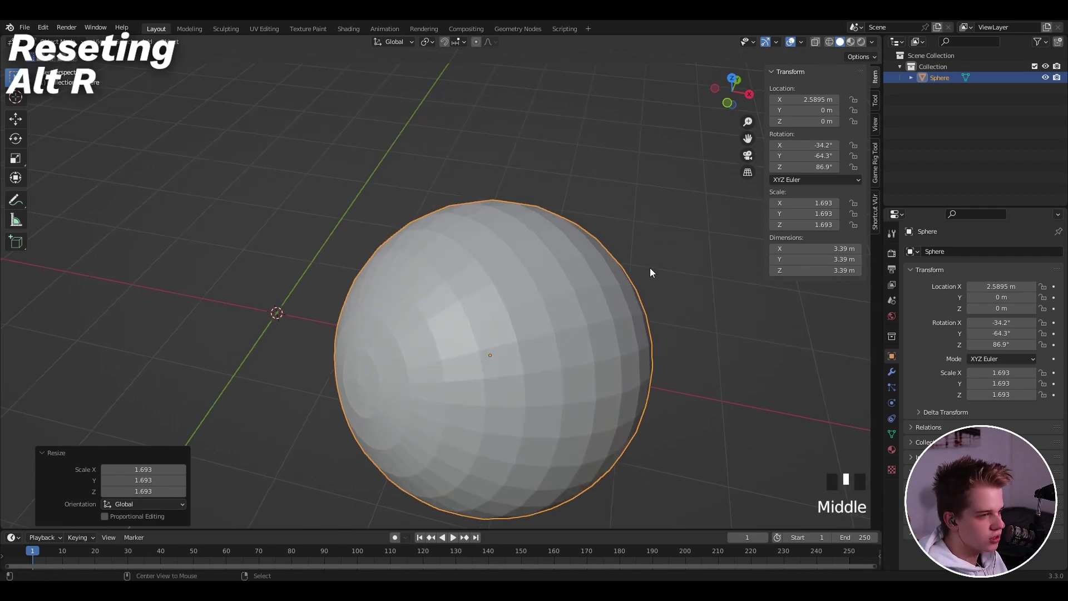
{"action": "key", "text": "alt+r"}
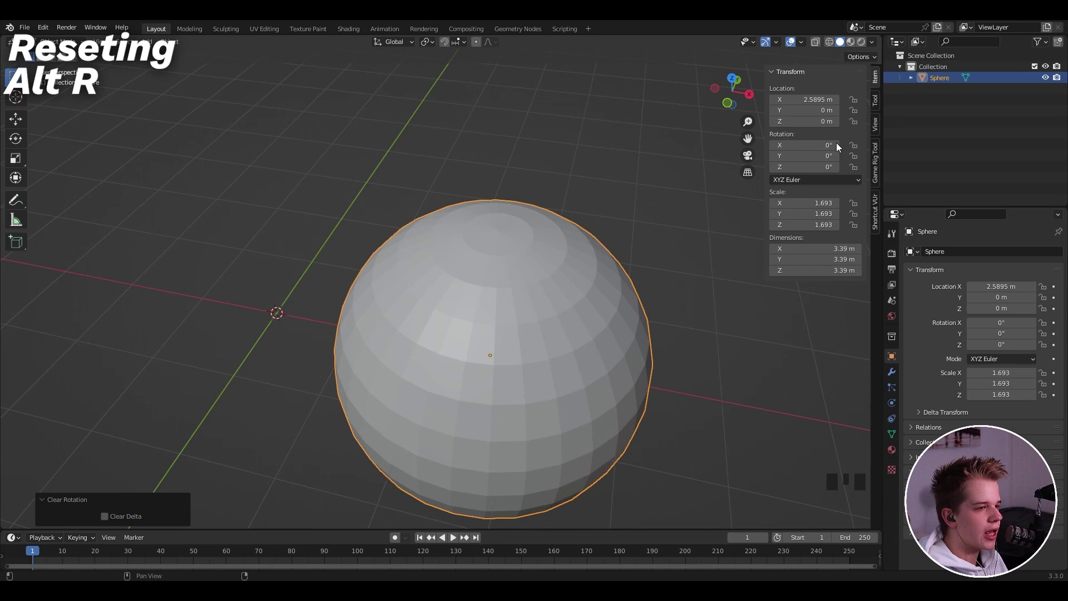
{"action": "scroll", "scroll_direction": "down", "scroll_amount": 3}
{"action": "middle_click", "coordinate": [647, 299]}
{"action": "key", "text": "alt+s"}
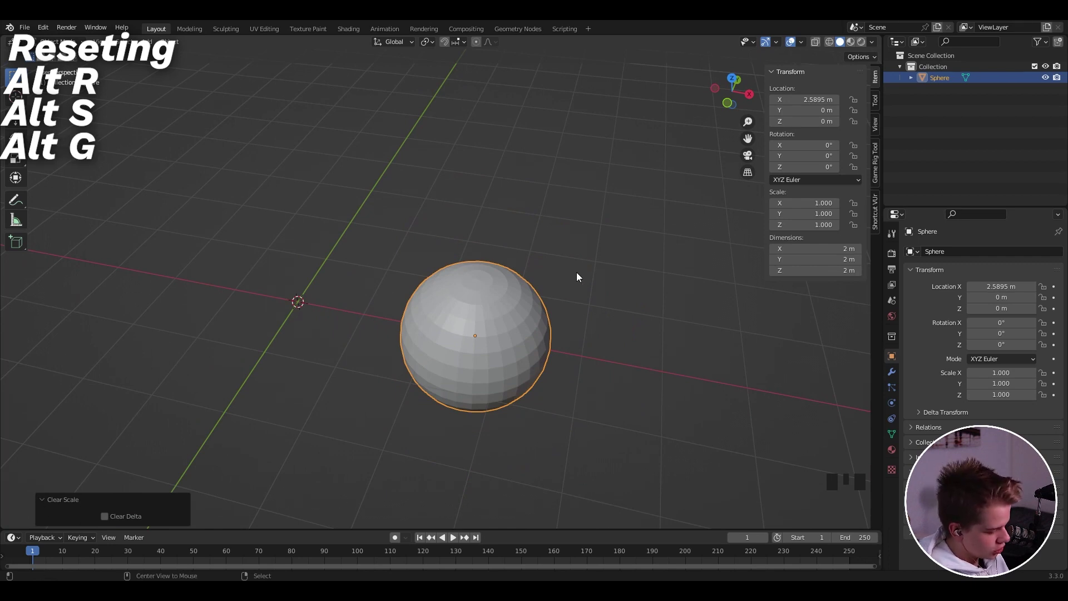
{"action": "key", "text": "alt+g"}
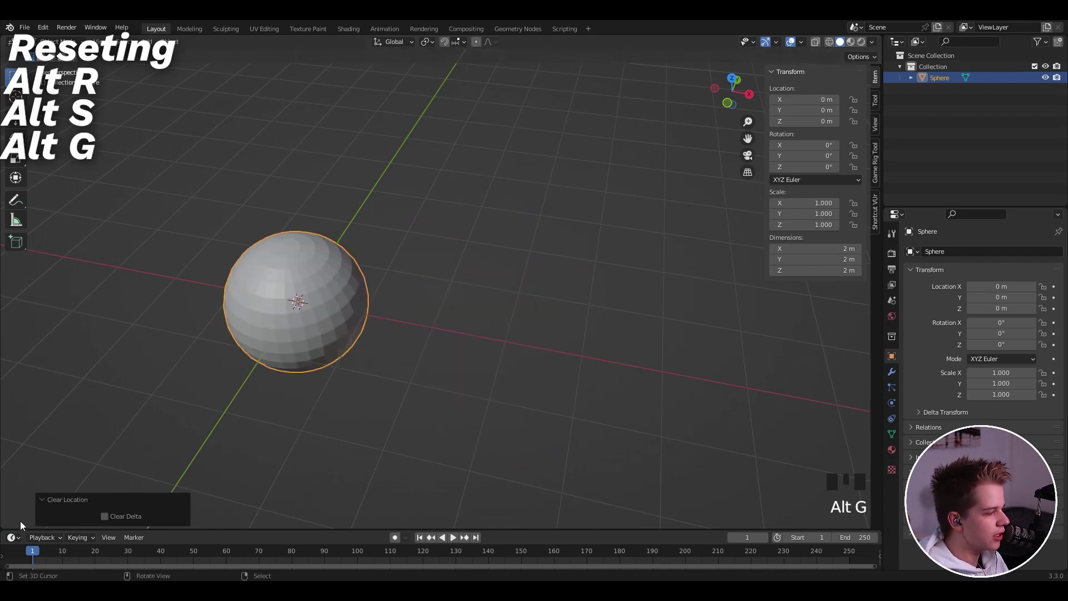
Step: Stretch the sphere along the X axis into a long ellipsoid, about 2.84
{"action": "left_click_drag", "start_coordinate": [275, 350], "coordinate": [369, 337]}
{"action": "key", "text": "s"}
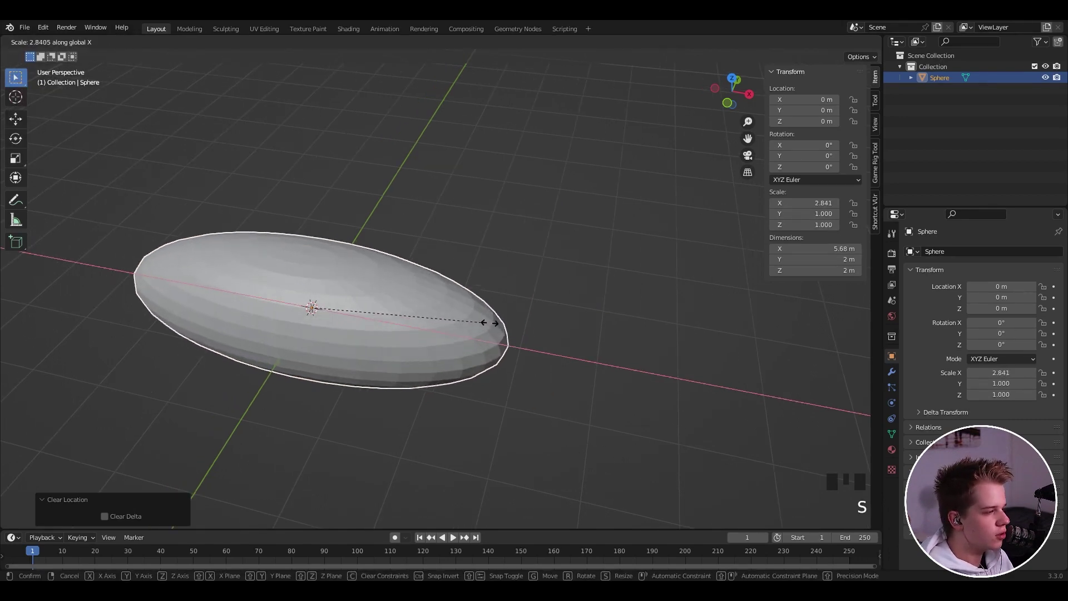
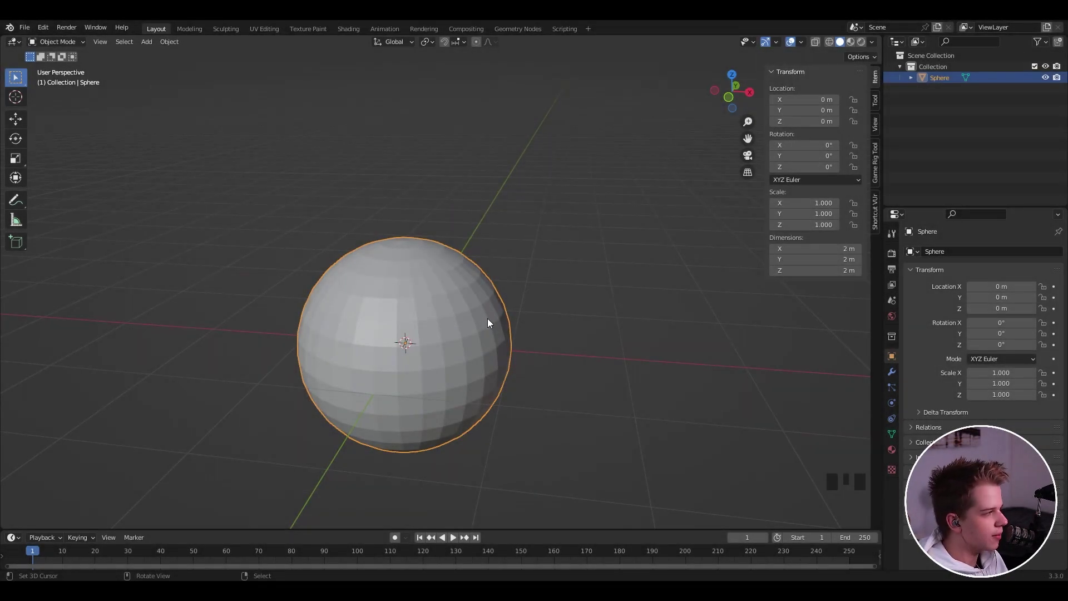
Step: Delete the sphere, leaving the scene empty
{"action": "key", "text": "x"}
{"action": "key", "text": "x"}
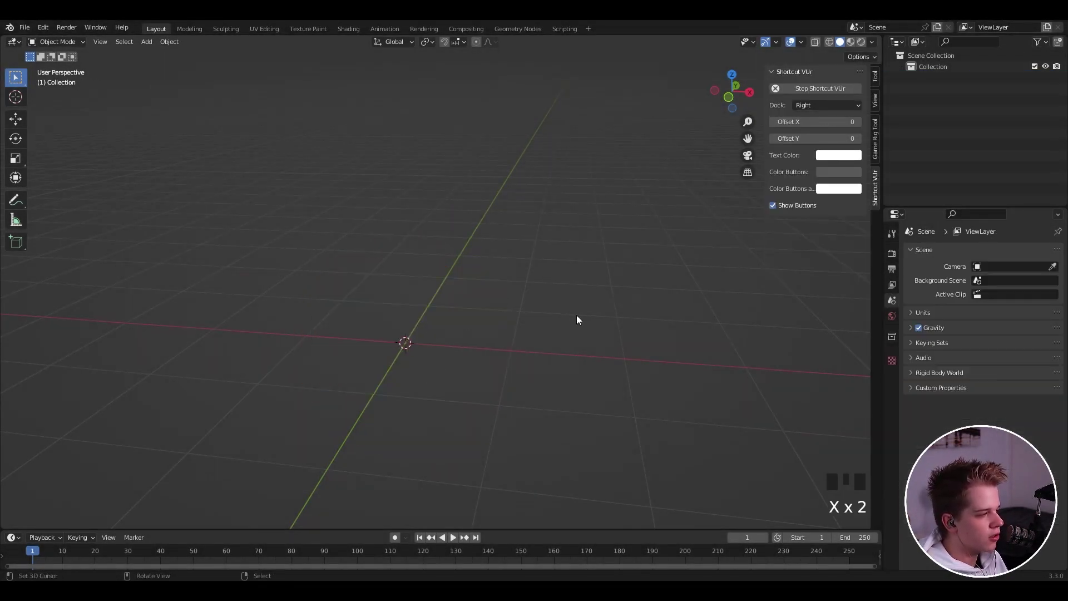
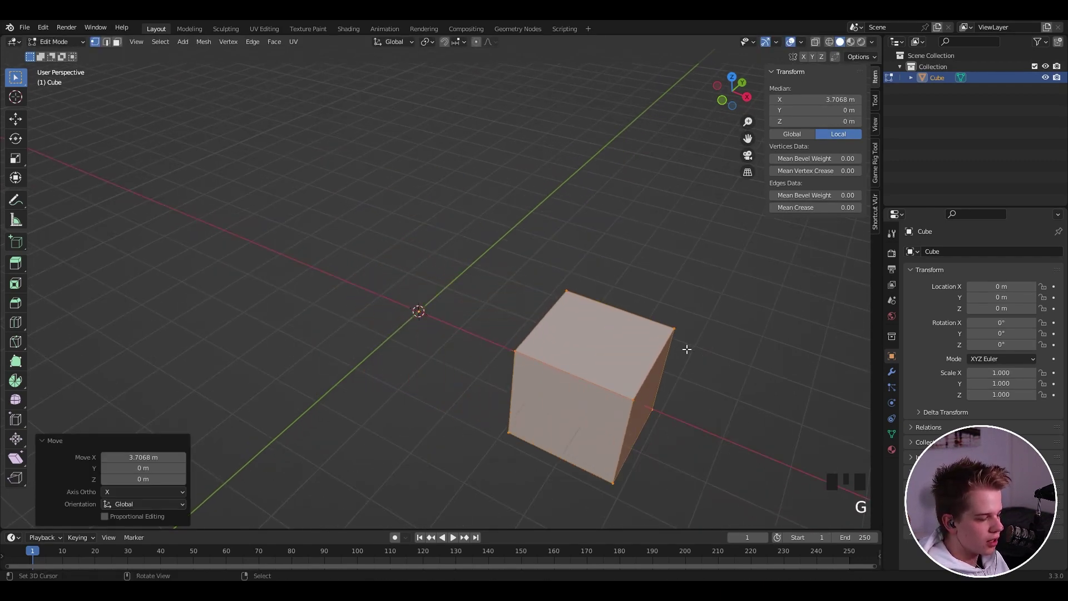
Step: Transform the cube's mesh in Edit Mode, then return to Object Mode
{"action": "key", "text": "g"}
{"action": "key", "text": "s"}
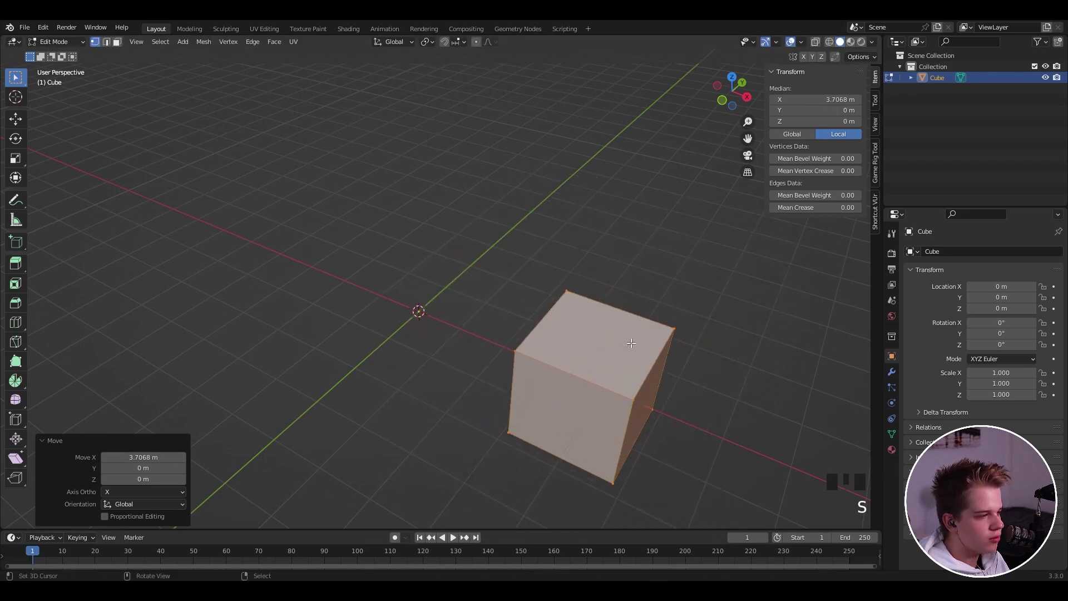
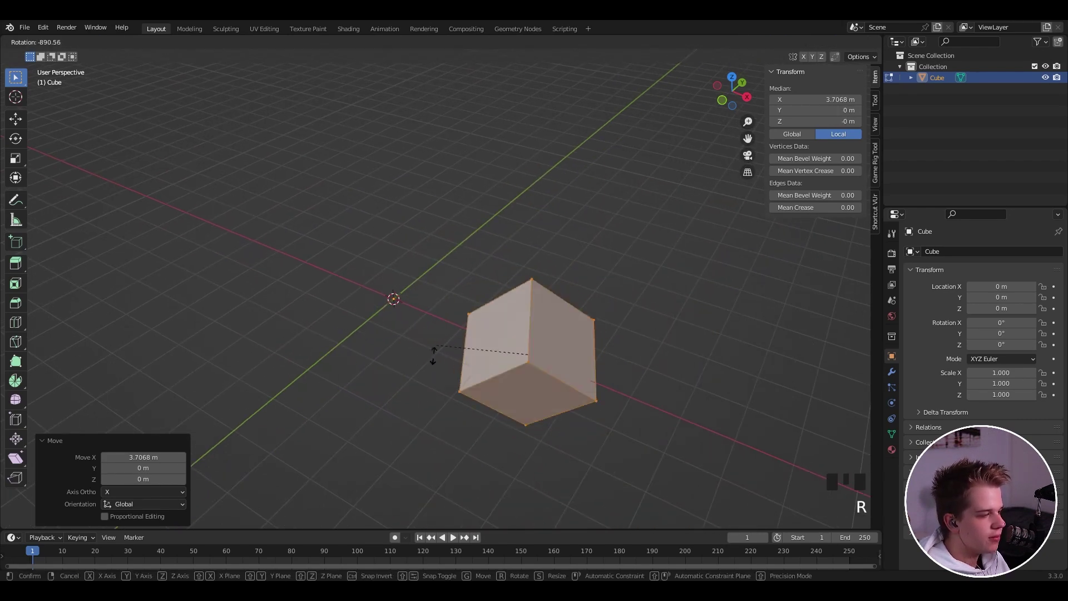
{"action": "key", "text": "Tab"}
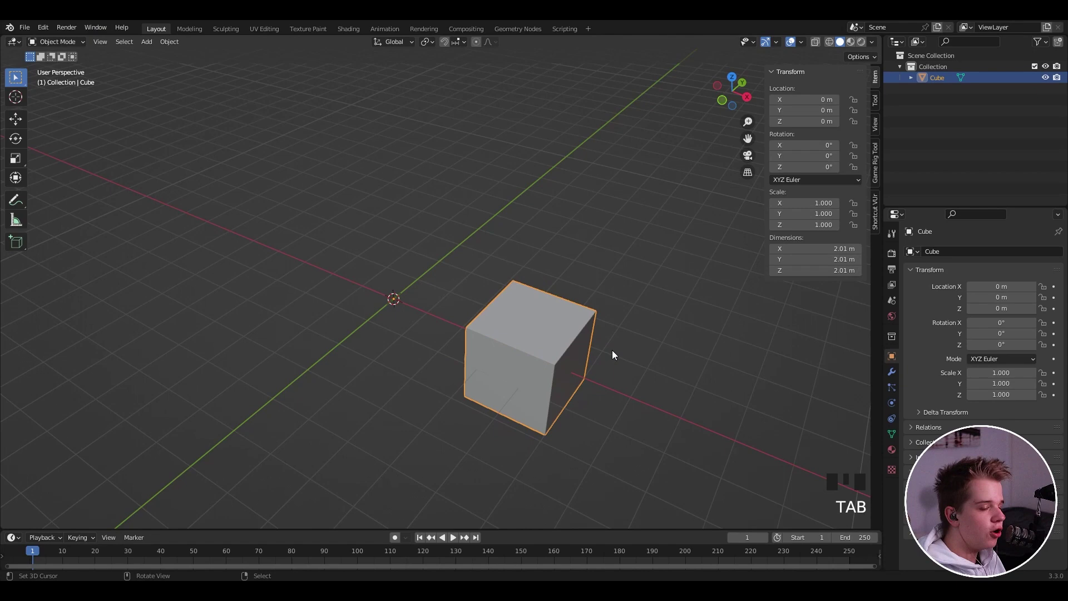
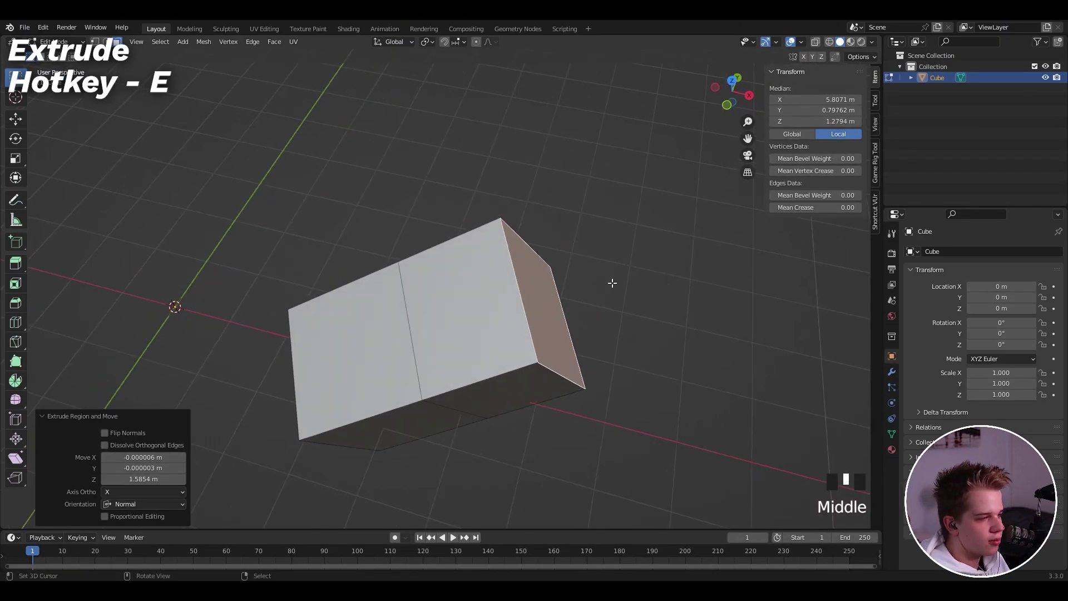
Step: Extrude the block's end face again to add a third section
{"action": "key", "text": "e"}
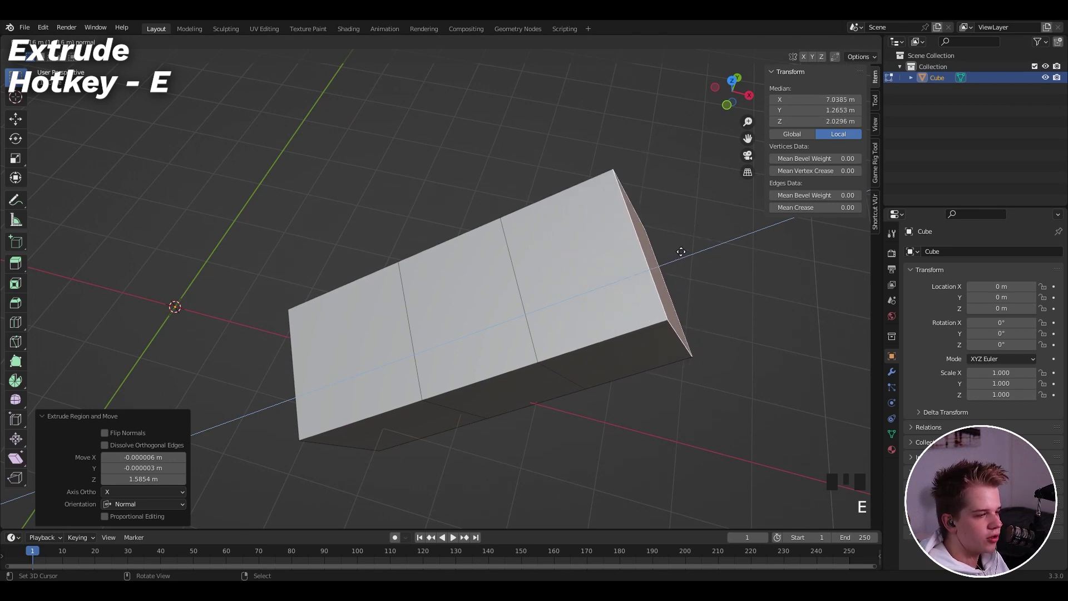
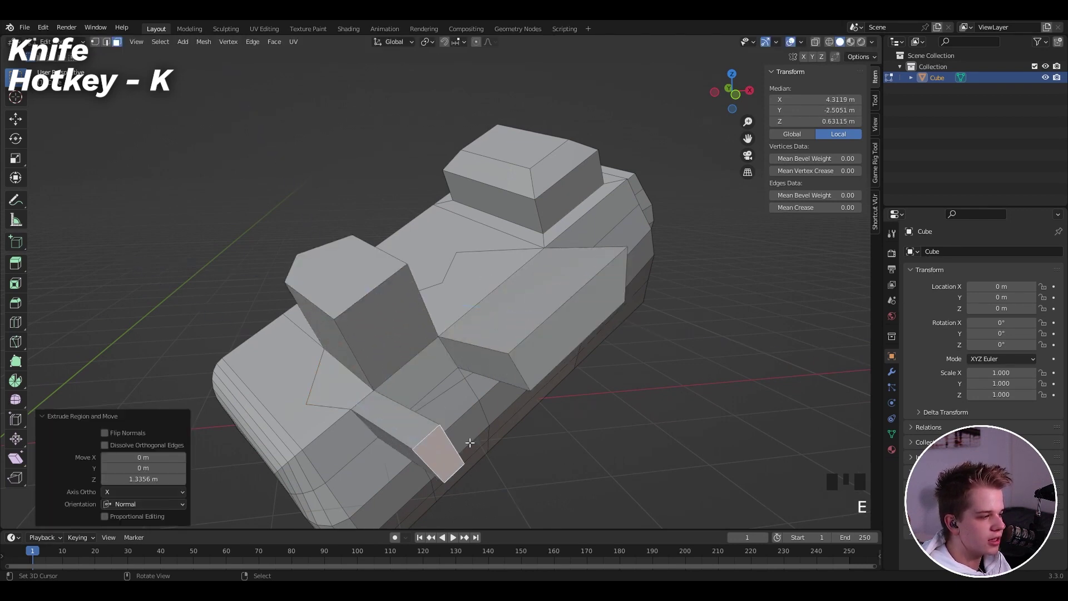
Step: Orbit and zoom the viewport around the blocky mesh to inspect the new cuts
{"action": "left_click_drag", "start_coordinate": [674, 375], "coordinate": [554, 382]}
{"action": "scroll", "scroll_direction": "up", "scroll_amount": 3}
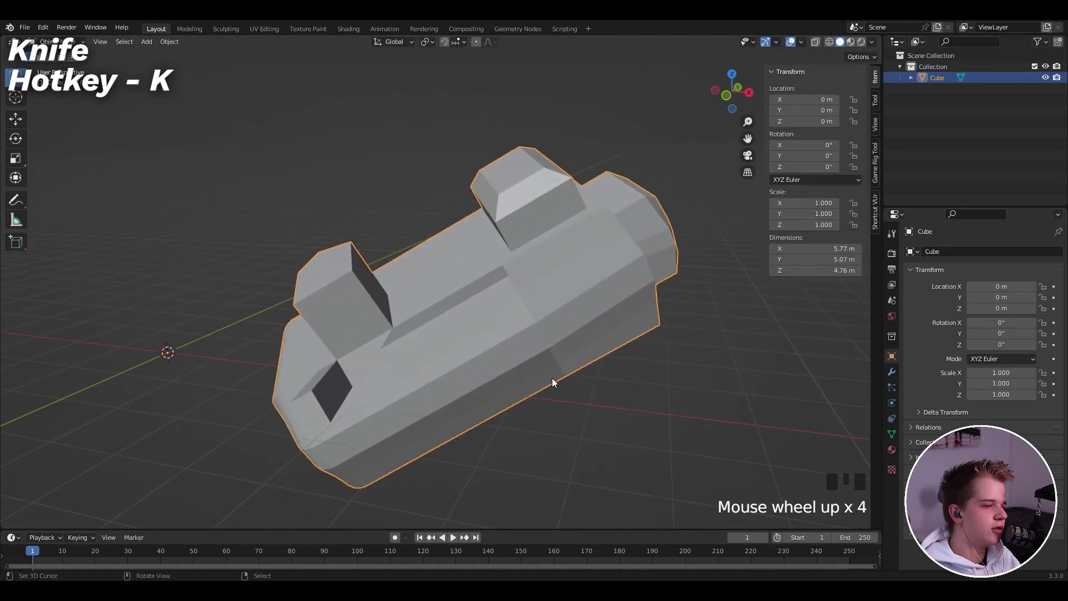
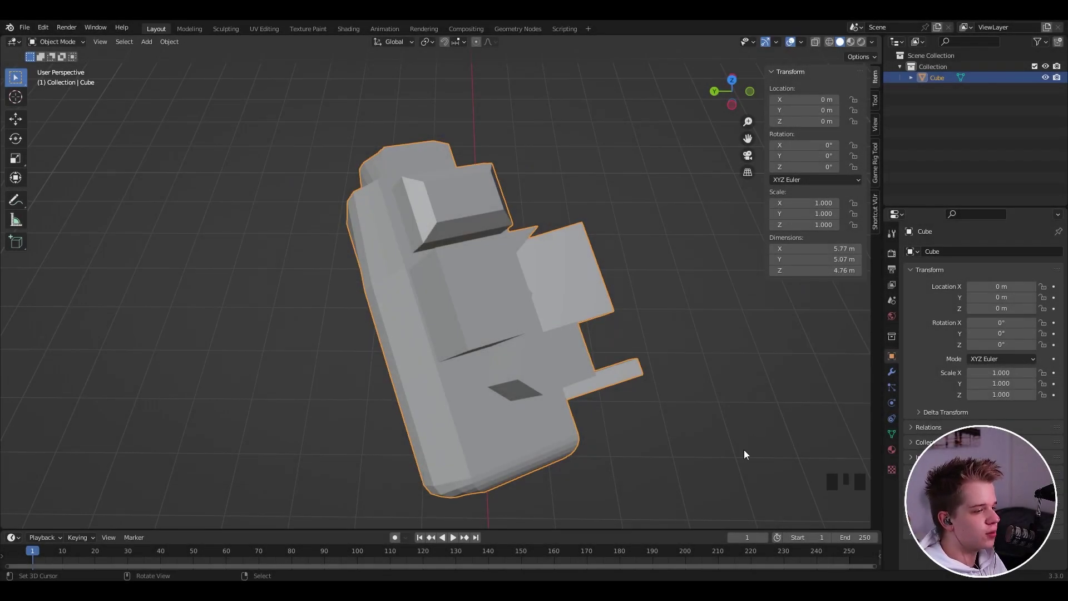
Step: Inspect the thin arm from several angles, then bring up the cube's Modifier Properties
{"action": "scroll", "scroll_direction": "up", "scroll_amount": 3}
{"action": "middle_click", "coordinate": [520, 293]}
{"action": "scroll", "scroll_direction": "down", "scroll_amount": 3}
{"action": "left_click_drag", "start_coordinate": [506, 305], "coordinate": [475, 299]}
{"action": "scroll", "scroll_direction": "up", "scroll_amount": 3}
{"action": "left_click_drag", "start_coordinate": [444, 299], "coordinate": [37, 49]}
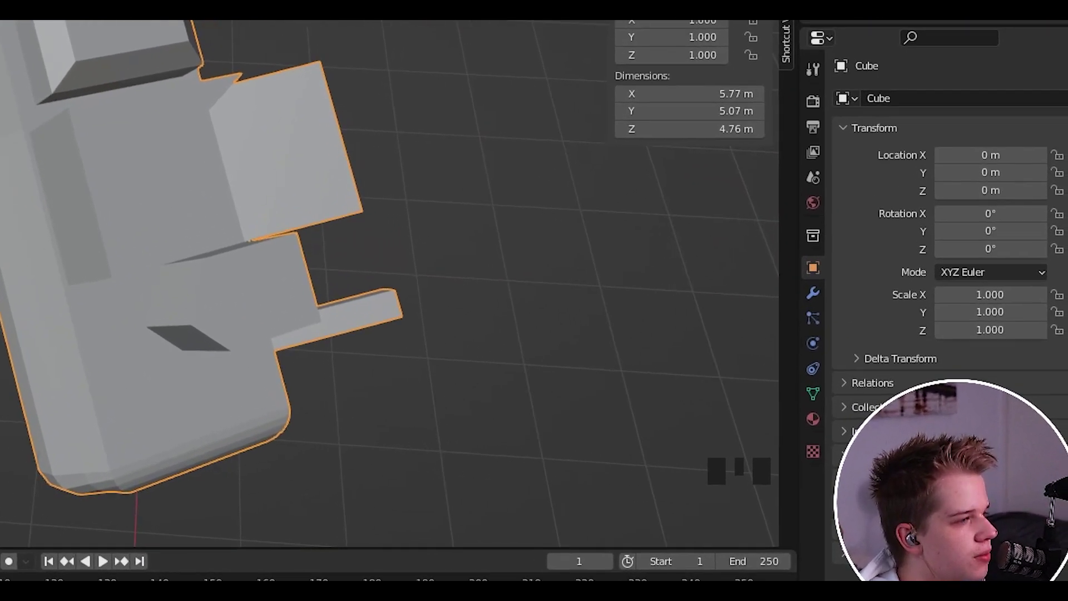
{"action": "left_click", "coordinate": [817, 297]}
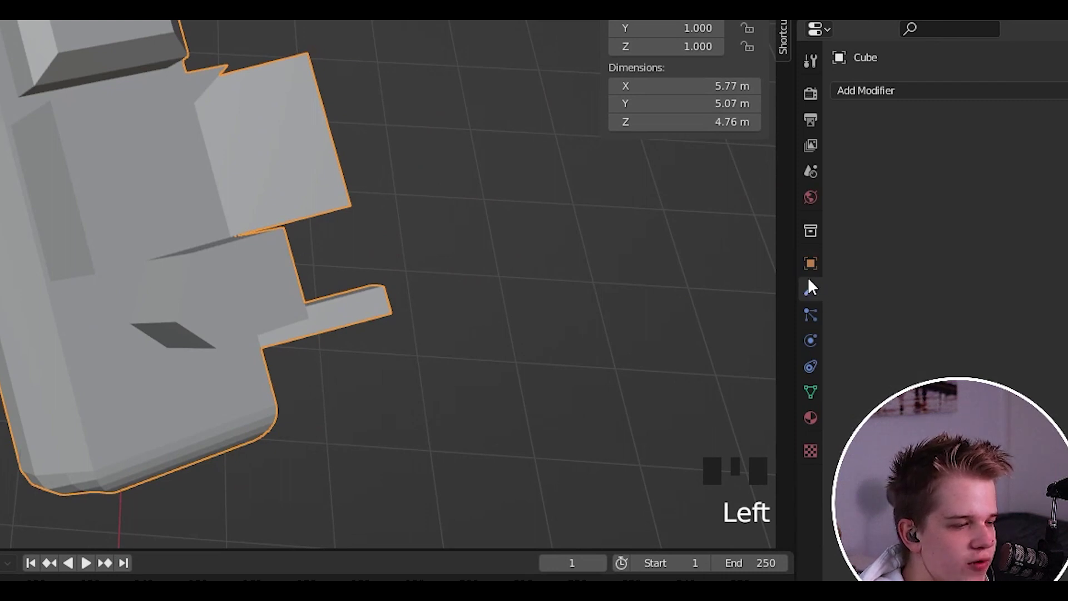
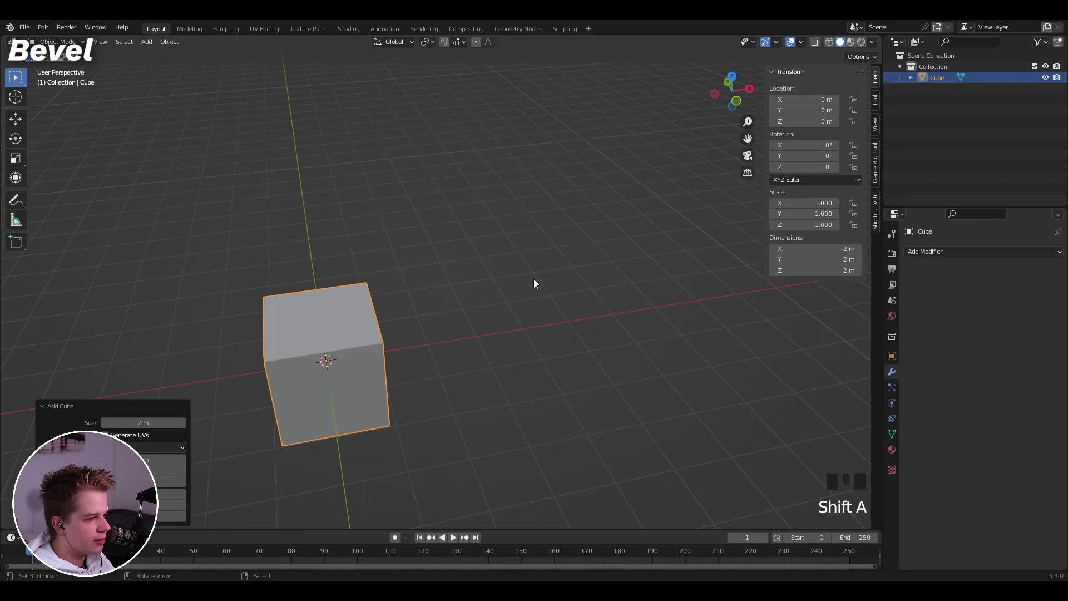
Step: Browse the Add Modifier list for the fresh cube
{"action": "left_click_drag", "start_coordinate": [502, 293], "coordinate": [558, 259]}
{"action": "scroll", "scroll_direction": "up", "scroll_amount": 3}
{"action": "left_click", "coordinate": [726, 177]}
{"action": "scroll", "scroll_direction": "down", "scroll_amount": 3}
{"action": "scroll", "scroll_direction": "up", "scroll_amount": 3}
Step: Adjust the new modifier's panel values, giving the Bevel three segments
{"action": "left_click_drag", "start_coordinate": [360, 189], "coordinate": [1050, 329]}
{"action": "left_click_drag", "start_coordinate": [1050, 328], "coordinate": [600, 338]}
{"action": "left_click_drag", "start_coordinate": [600, 338], "coordinate": [933, 255]}
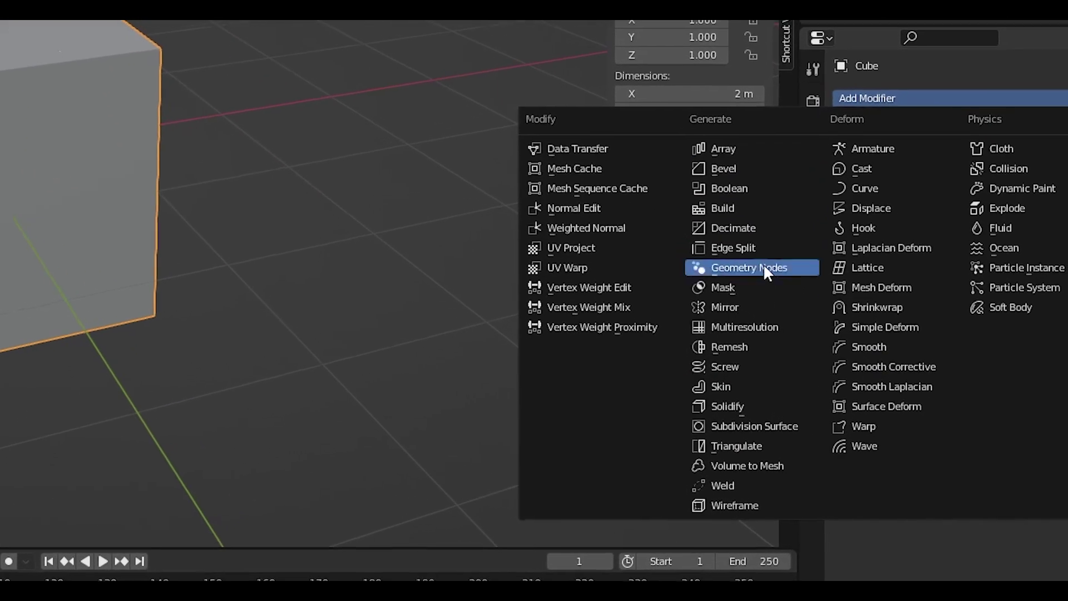
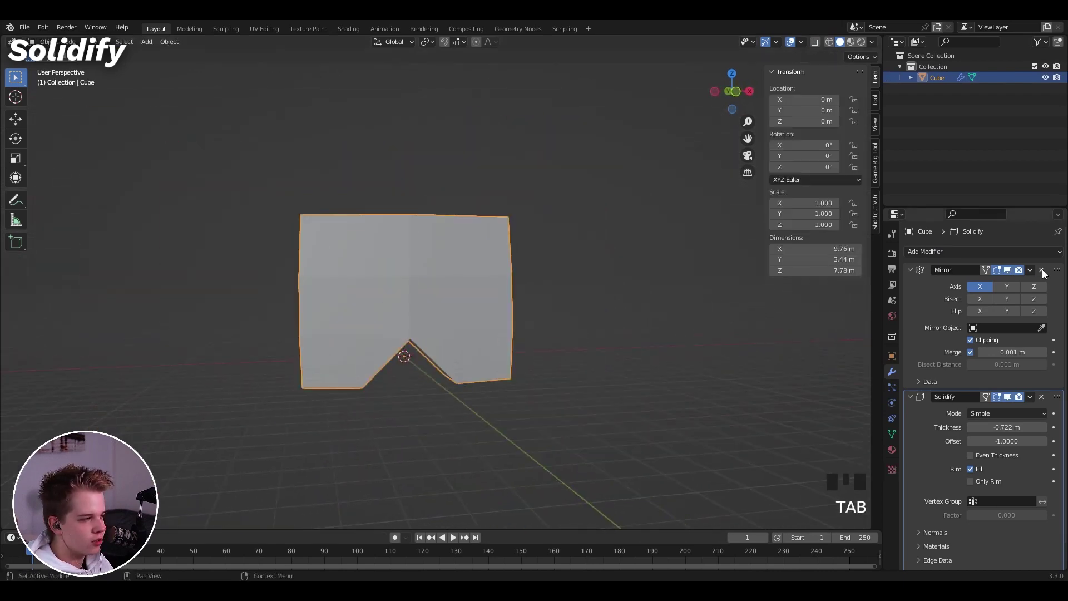
Step: Remove the Mirror modifier from the cube and check the mesh in the viewport
{"action": "left_click", "coordinate": [1045, 272]}
{"action": "scroll", "scroll_direction": "up", "scroll_amount": 3}
{"action": "left_click_drag", "start_coordinate": [458, 314], "coordinate": [468, 327]}
{"action": "key", "text": "alt+a"}
{"action": "left_click_drag", "start_coordinate": [491, 335], "coordinate": [1004, 331]}
{"action": "left_click", "coordinate": [1004, 331]}
{"action": "left_click_drag", "start_coordinate": [656, 331], "coordinate": [550, 296]}
{"action": "right_click", "coordinate": [550, 297]}
{"action": "middle_click", "coordinate": [554, 314]}
{"action": "key", "text": "alt+a"}
Step: Remove Solidify too and leave a level-1 Subdivision Surface rounding the cube
{"action": "scroll", "scroll_direction": "down", "scroll_amount": 3}
{"action": "left_click_drag", "start_coordinate": [700, 395], "coordinate": [781, 329]}
{"action": "left_click_drag", "start_coordinate": [781, 329], "coordinate": [644, 289]}
{"action": "scroll", "scroll_direction": "down", "scroll_amount": 3}
{"action": "left_click_drag", "start_coordinate": [1008, 440], "coordinate": [1043, 273]}
{"action": "left_click", "coordinate": [1044, 273]}
{"action": "left_click_drag", "start_coordinate": [494, 320], "coordinate": [643, 334]}
{"action": "scroll", "scroll_direction": "up", "scroll_amount": 3}
{"action": "left_click_drag", "start_coordinate": [510, 340], "coordinate": [475, 238]}
{"action": "right_click", "coordinate": [475, 238]}
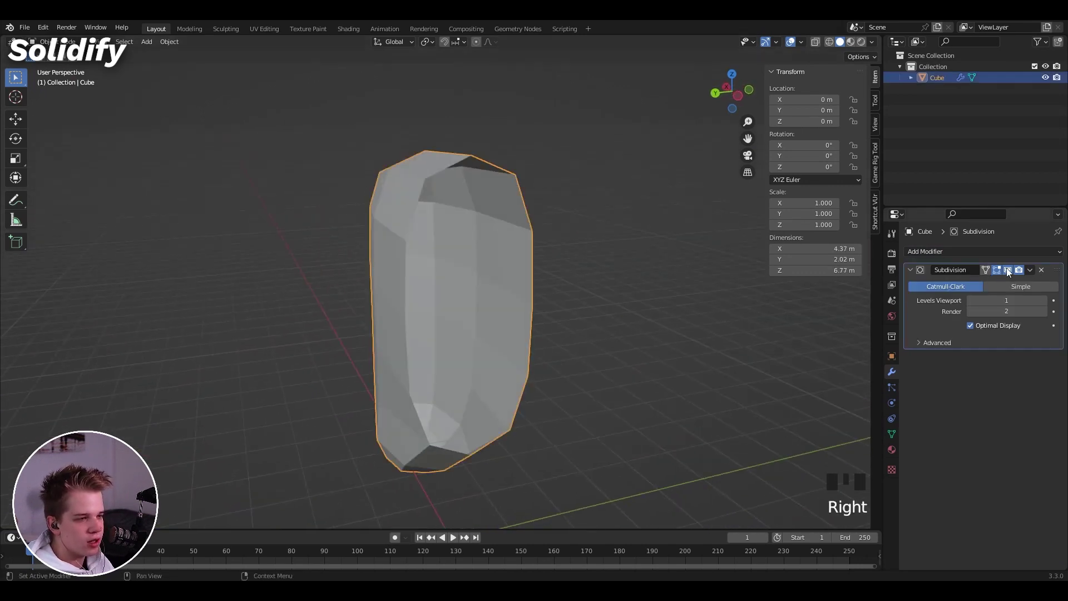
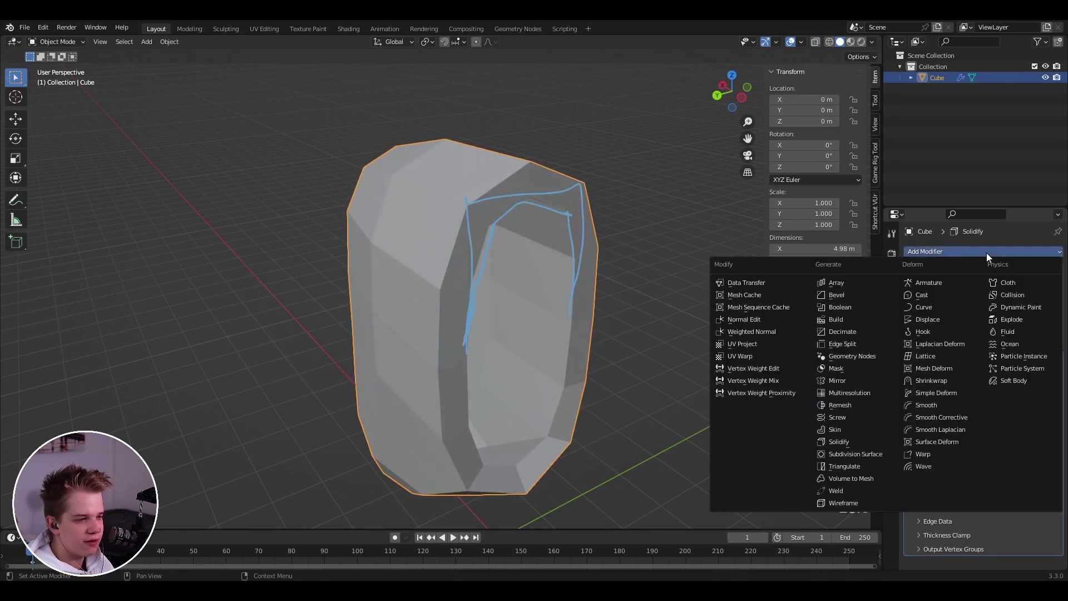
Step: Add Solidify at -0.48 m and a Bevel modifier after the Subdivision
{"action": "scroll", "scroll_direction": "up", "scroll_amount": 3}
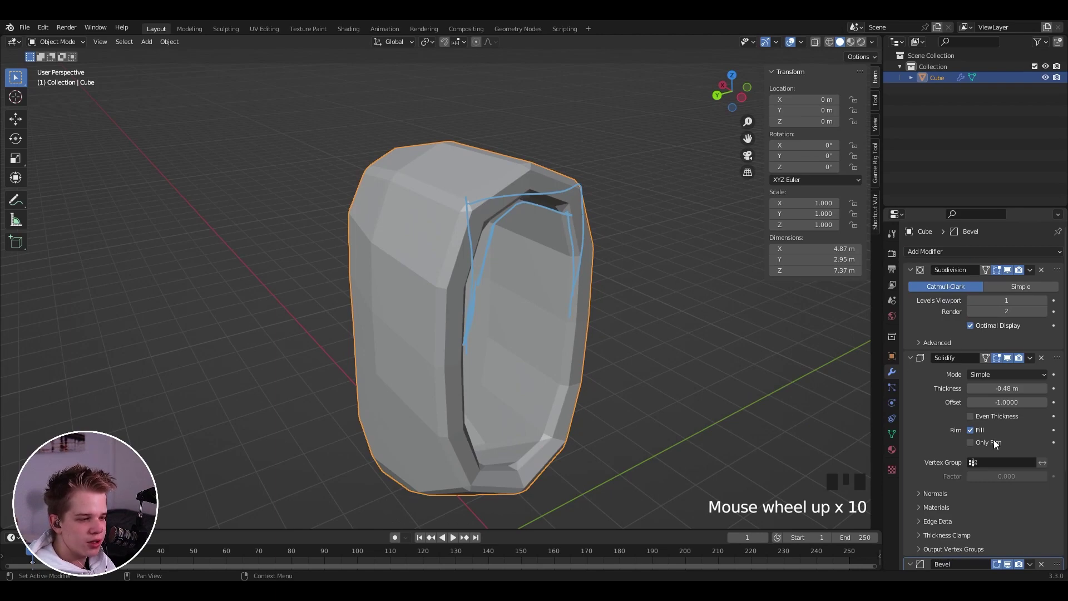
{"action": "scroll", "scroll_direction": "down", "scroll_amount": 3}
{"action": "left_click", "coordinate": [1013, 388]}
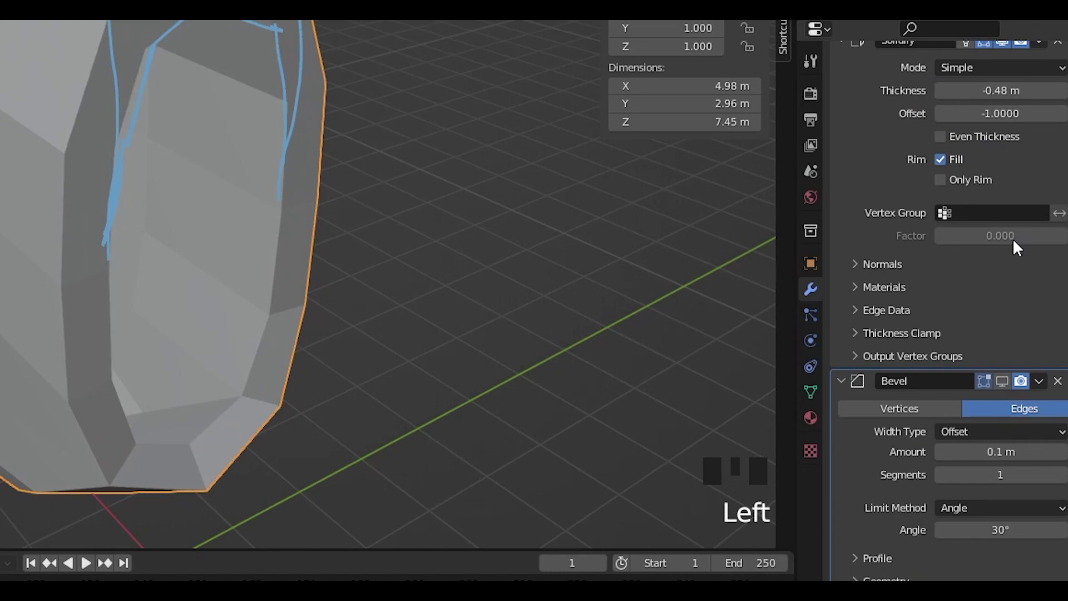
{"action": "scroll", "scroll_direction": "up", "scroll_amount": 3}
{"action": "left_click", "coordinate": [1011, 117]}
{"action": "scroll", "scroll_direction": "up", "scroll_amount": 3}
{"action": "middle_click", "coordinate": [280, 232]}
{"action": "key", "text": "n"}
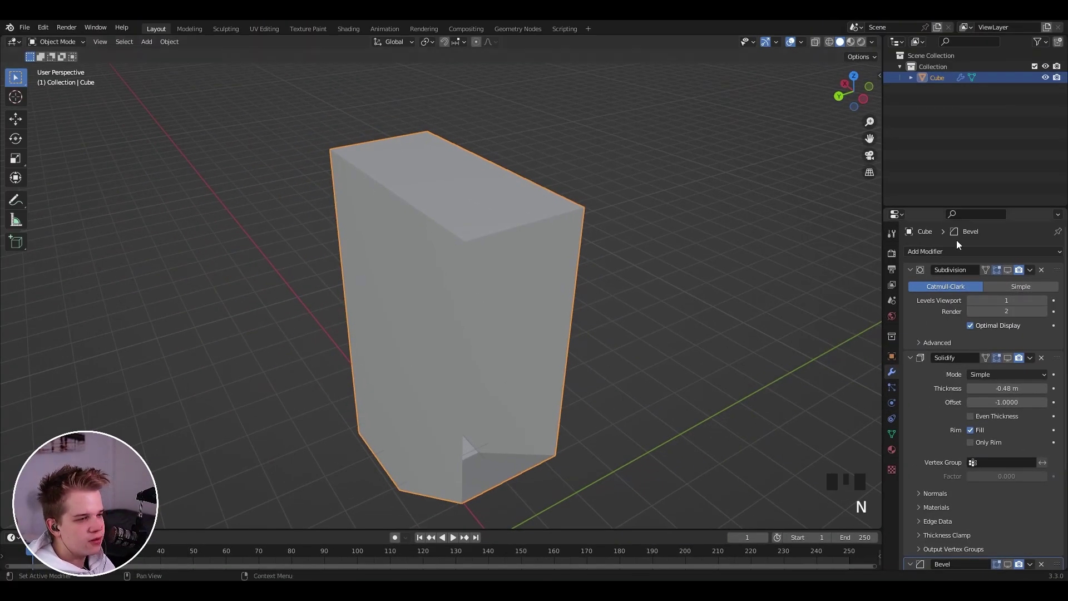
Step: Toggle viewport display of Subdivision, Solidify and Bevel to compare their effect
{"action": "left_click", "coordinate": [1012, 276]}
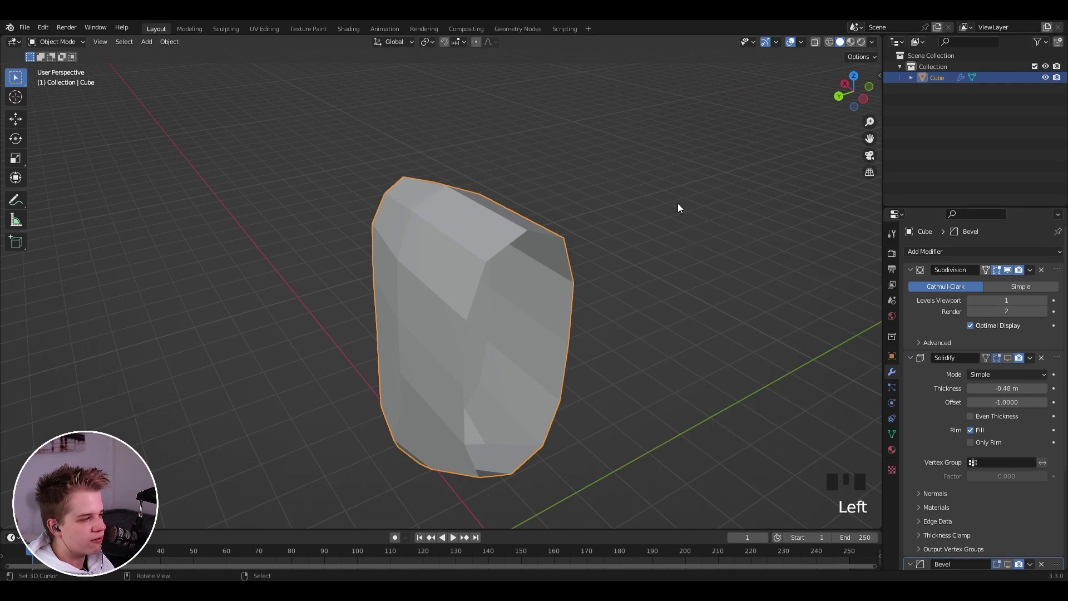
{"action": "left_click", "coordinate": [1013, 360]}
{"action": "scroll", "scroll_direction": "down", "scroll_amount": 3}
{"action": "left_click", "coordinate": [1013, 546]}
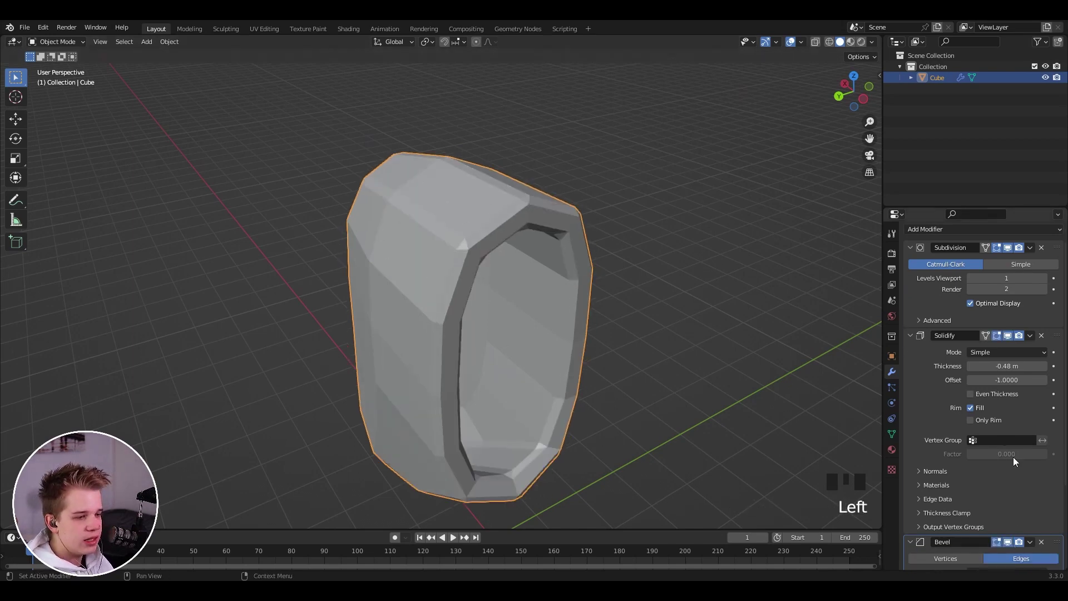
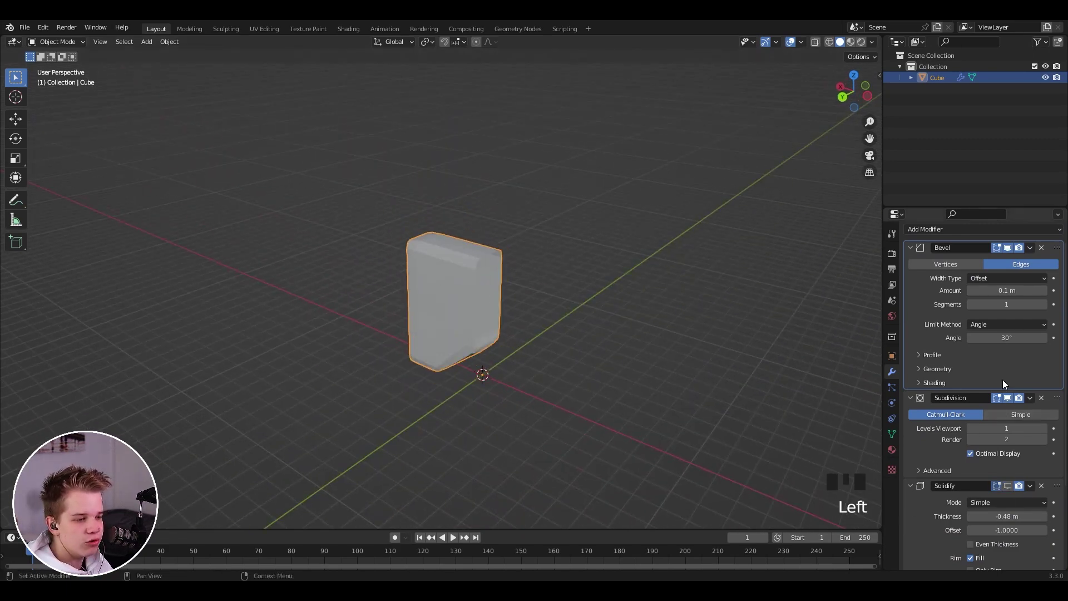
Step: Move Bevel up in the modifier stack and toggle displays to compare the shape
{"action": "left_click", "coordinate": [1007, 394]}
{"action": "scroll", "scroll_direction": "up", "scroll_amount": 3}
{"action": "left_click", "coordinate": [1008, 402]}
{"action": "scroll", "scroll_direction": "up", "scroll_amount": 3}
{"action": "left_click_drag", "start_coordinate": [693, 352], "coordinate": [1014, 401]}
{"action": "left_click", "coordinate": [1014, 401]}
{"action": "left_click", "coordinate": [1009, 416]}
Step: Inspect the shell, then move Solidify to the top of the stack ahead of Bevel
{"action": "scroll", "scroll_direction": "down", "scroll_amount": 3}
{"action": "middle_click", "coordinate": [563, 336]}
{"action": "scroll", "scroll_direction": "up", "scroll_amount": 3}
{"action": "left_click_drag", "start_coordinate": [541, 302], "coordinate": [600, 301]}
{"action": "left_click_drag", "start_coordinate": [608, 301], "coordinate": [576, 297]}
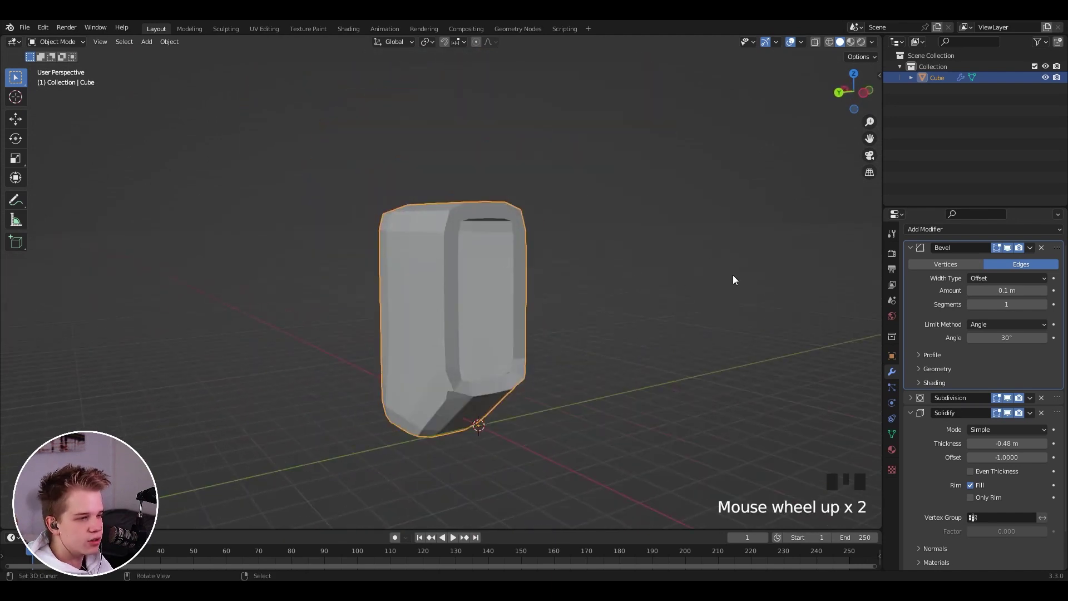
{"action": "left_click_drag", "start_coordinate": [1061, 417], "coordinate": [1047, 223]}
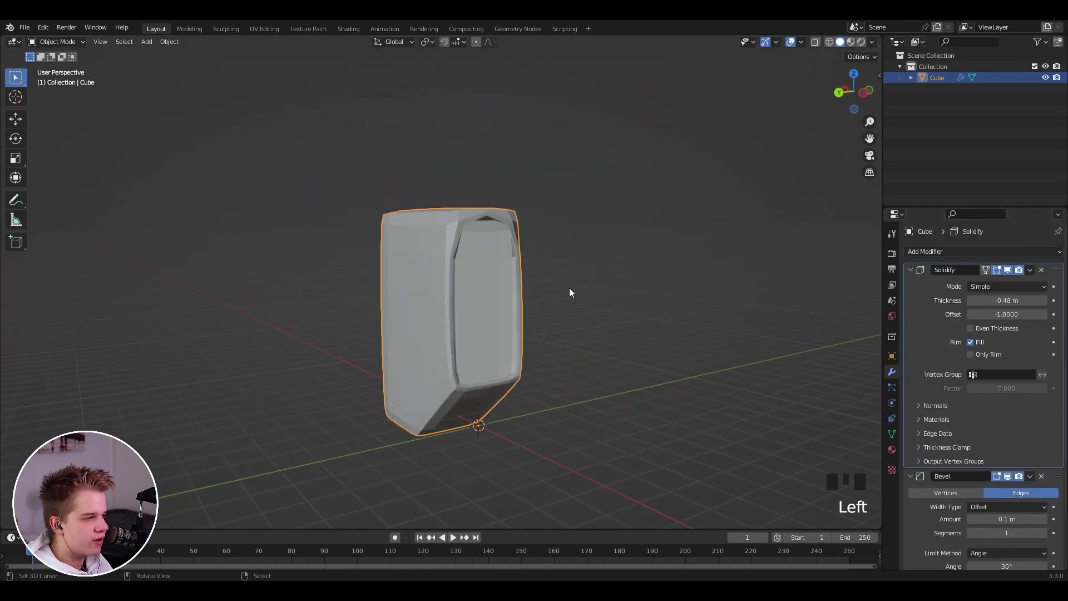
{"action": "scroll", "scroll_direction": "up", "scroll_amount": 3}
{"action": "left_click_drag", "start_coordinate": [567, 285], "coordinate": [1012, 412]}
{"action": "left_click", "coordinate": [1012, 412]}
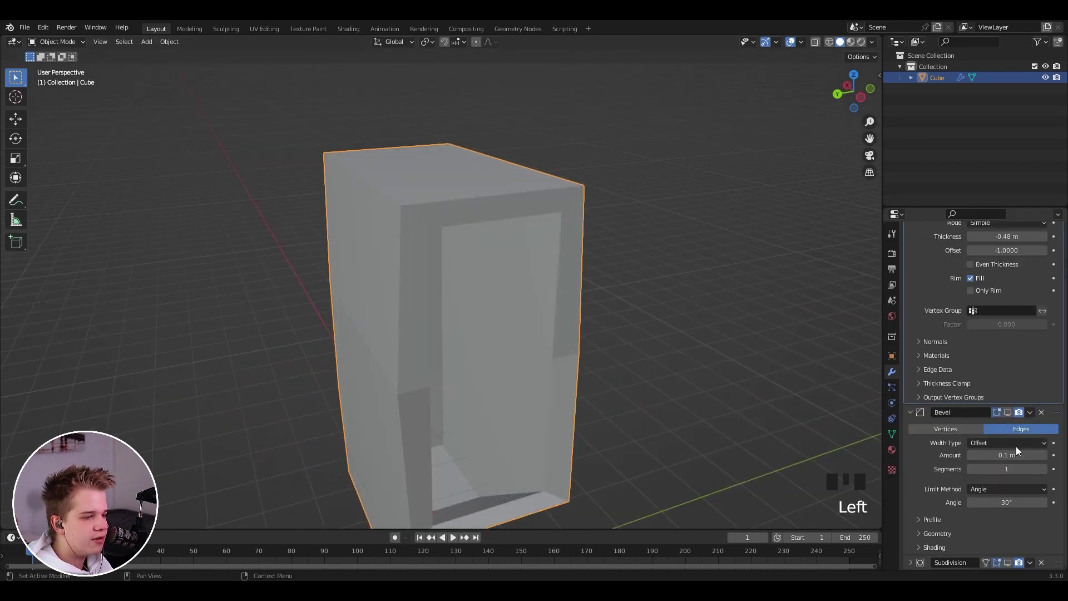
{"action": "left_click", "coordinate": [1011, 418]}
{"action": "scroll", "scroll_direction": "down", "scroll_amount": 3}
{"action": "scroll", "scroll_direction": "down", "scroll_amount": 3}
{"action": "left_click", "coordinate": [1006, 567]}
{"action": "scroll", "scroll_direction": "down", "scroll_amount": 3}
{"action": "scroll", "scroll_direction": "down", "scroll_amount": 3}
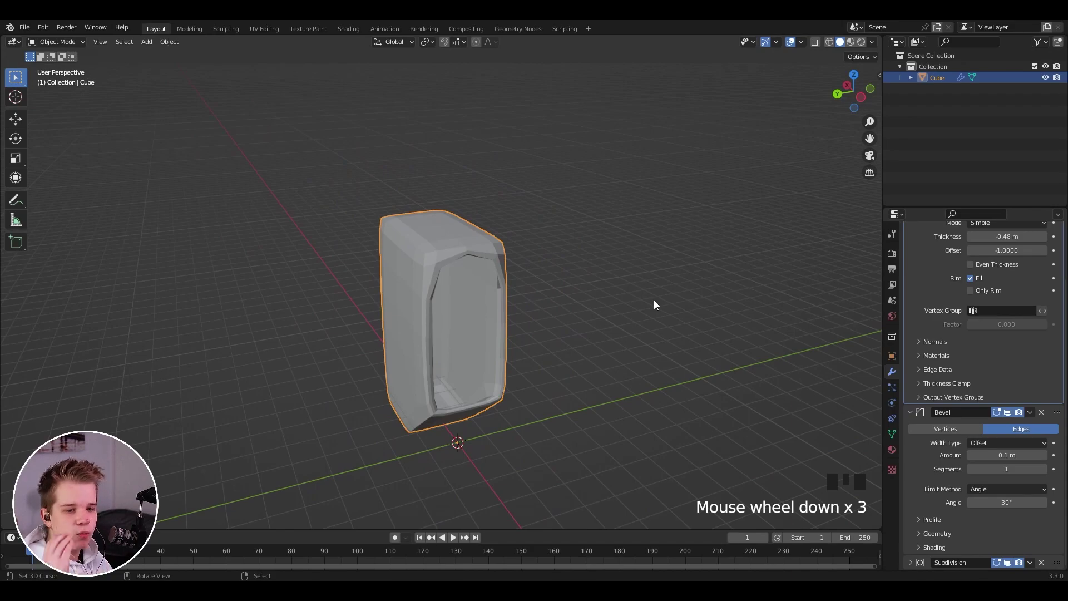